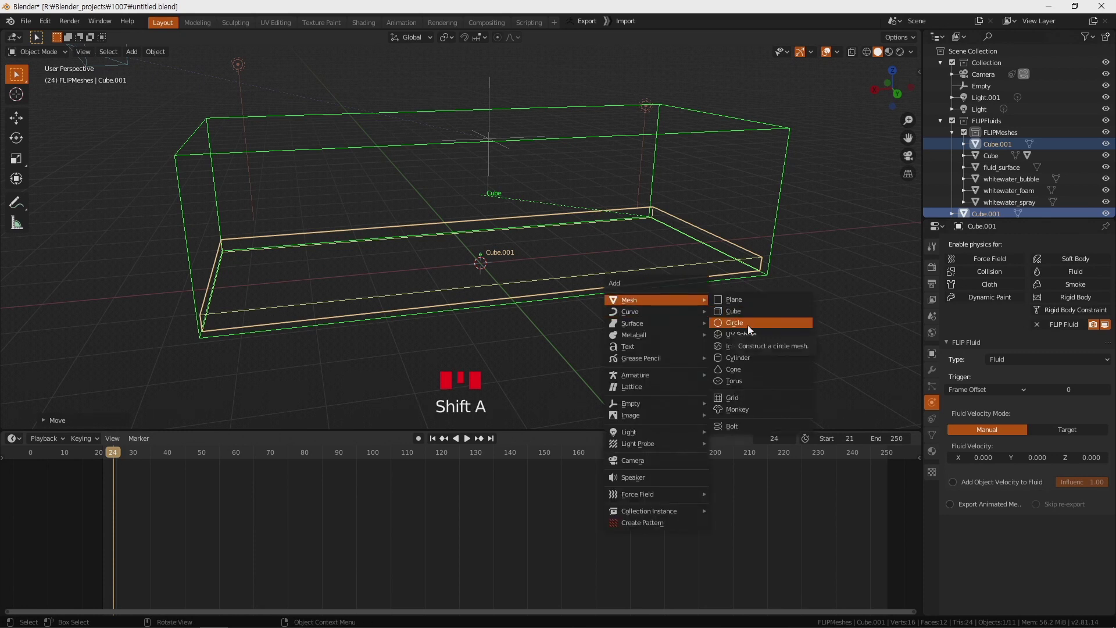
Step: Add a UV sphere and raise it high above the tank inside the domain
left_click_drag(672, 312, 752, 329)
key("s")
key("KP_3")
key("g")
left_click_drag(610, 244, 465, 165)
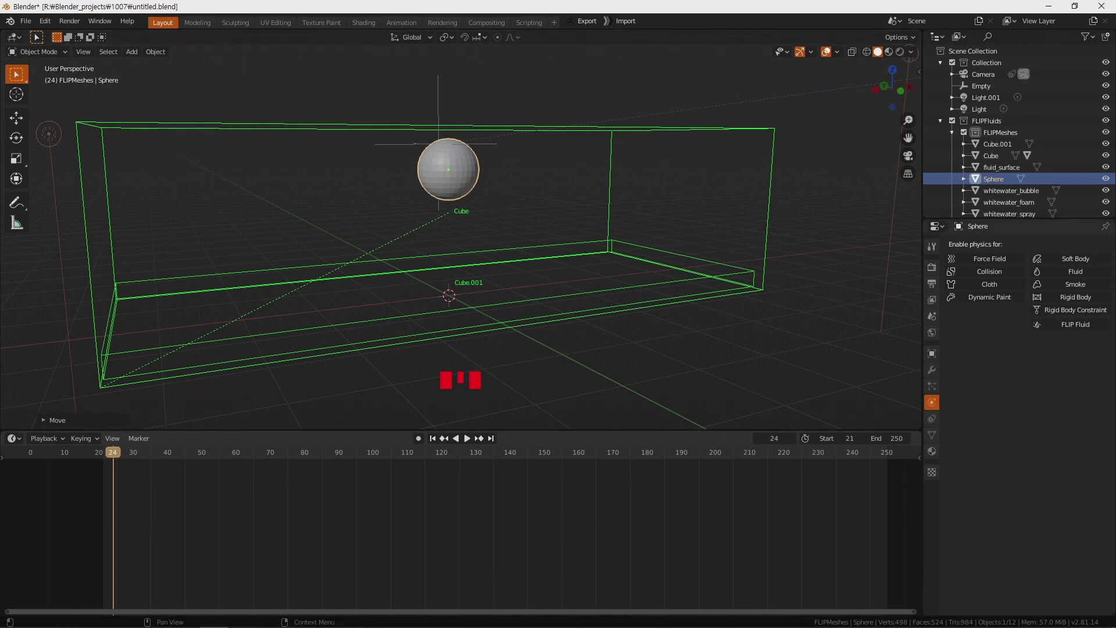
left_click(1083, 331)
Step: Shrink the new sphere to a small size while orbiting around the tank
left_click_drag(1013, 365, 439, 294)
left_click_drag(610, 335, 563, 220)
key("s")
key("KP_3")
key("g")
left_click_drag(538, 212, 816, 185)
Step: Select the domain box, start its FLIP Fluid bake, then stop and reset it
left_click(817, 184)
left_click_drag(701, 295, 964, 411)
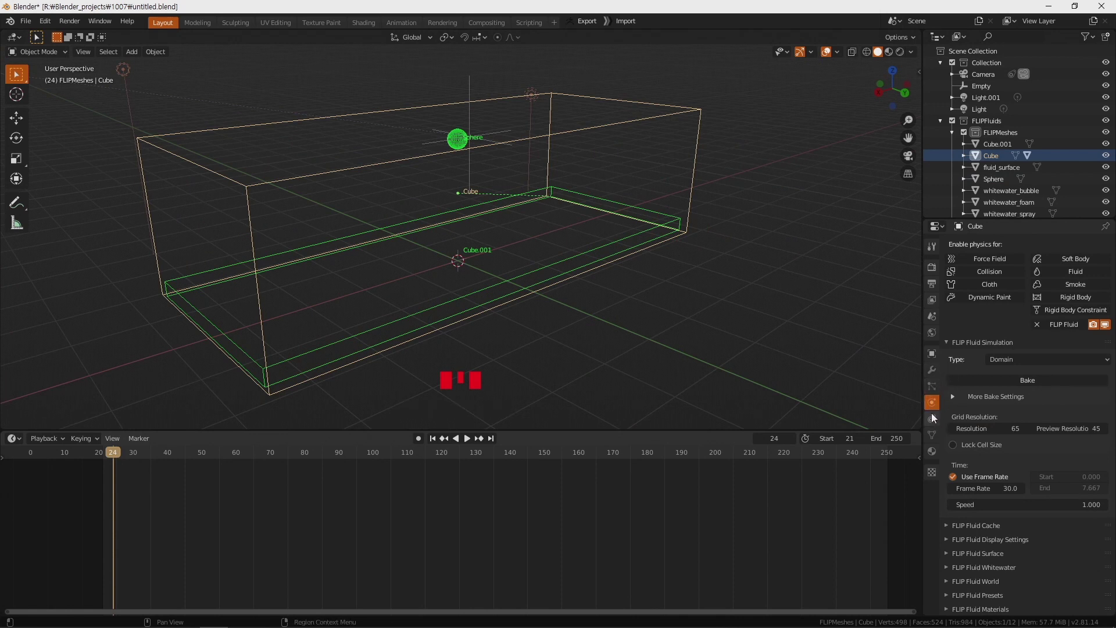
left_click(1062, 384)
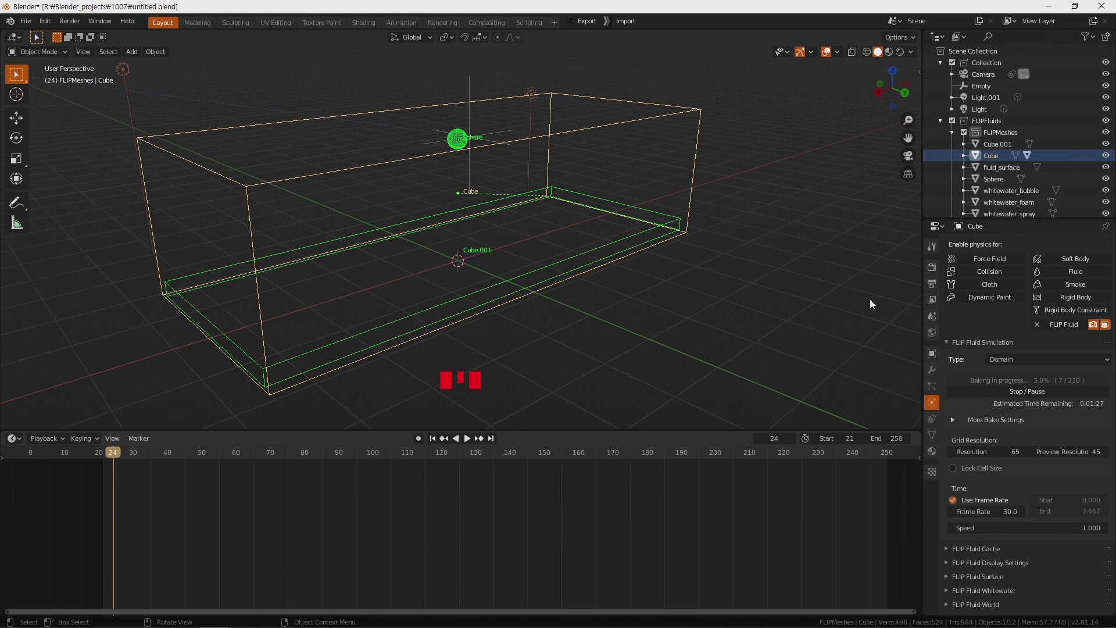
left_click(1026, 396)
Step: Orbit and zoom in closer around the tank to inspect the empty domain
left_click_drag(116, 458, 547, 319)
left_click_drag(547, 319, 492, 191)
scroll("up", 3)
left_click_drag(514, 160, 124, 459)
left_click_drag(124, 458, 1002, 349)
left_click_drag(1087, 388, 723, 315)
left_click_drag(723, 315, 593, 300)
Step: Add a second UV sphere mid-tank and scale it down, orbiting to check its placement
key("shift+a")
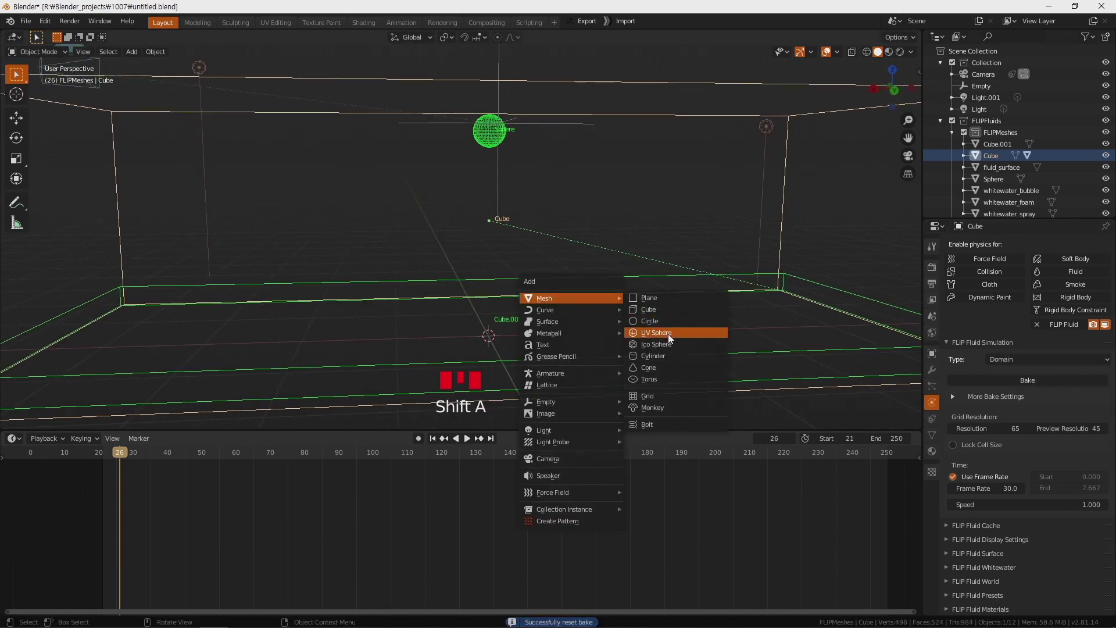
key("s")
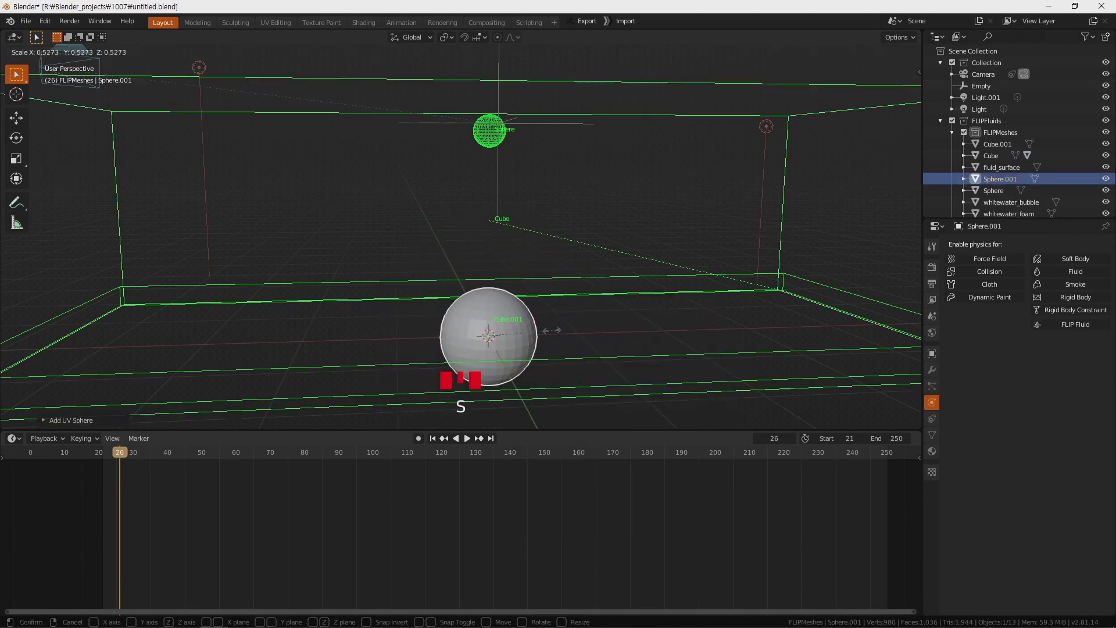
key("g")
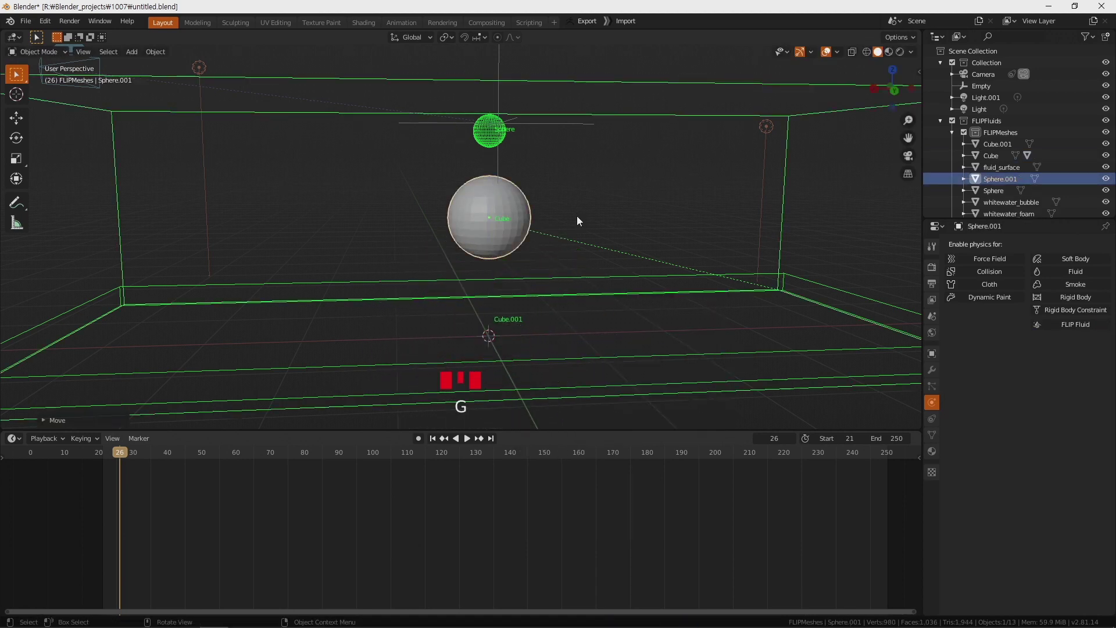
left_click_drag(614, 320, 474, 245)
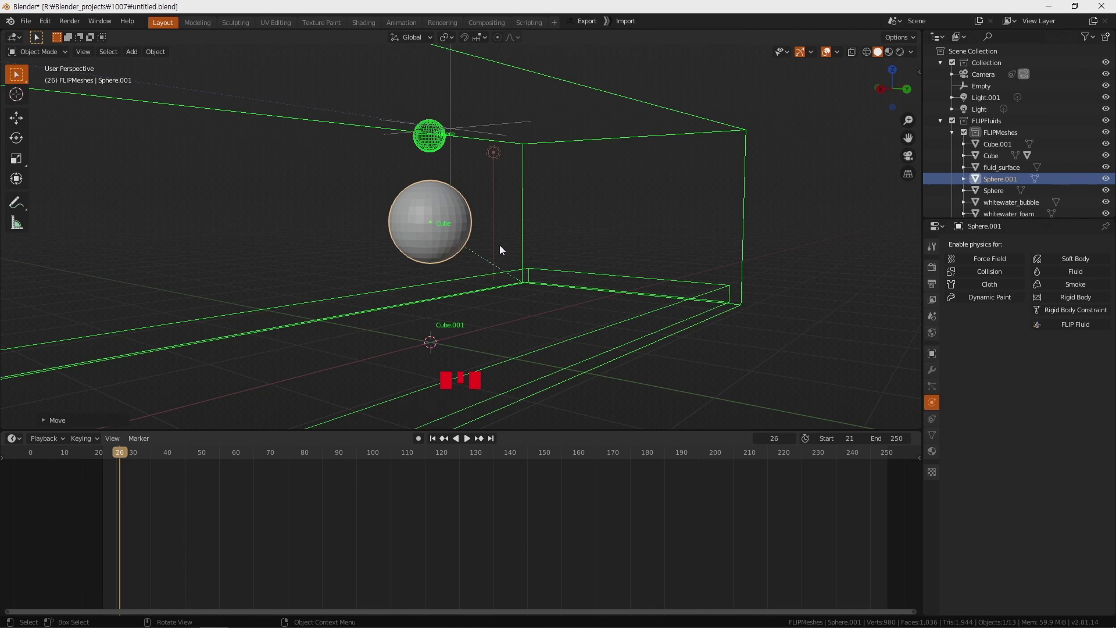
left_click_drag(522, 259, 960, 358)
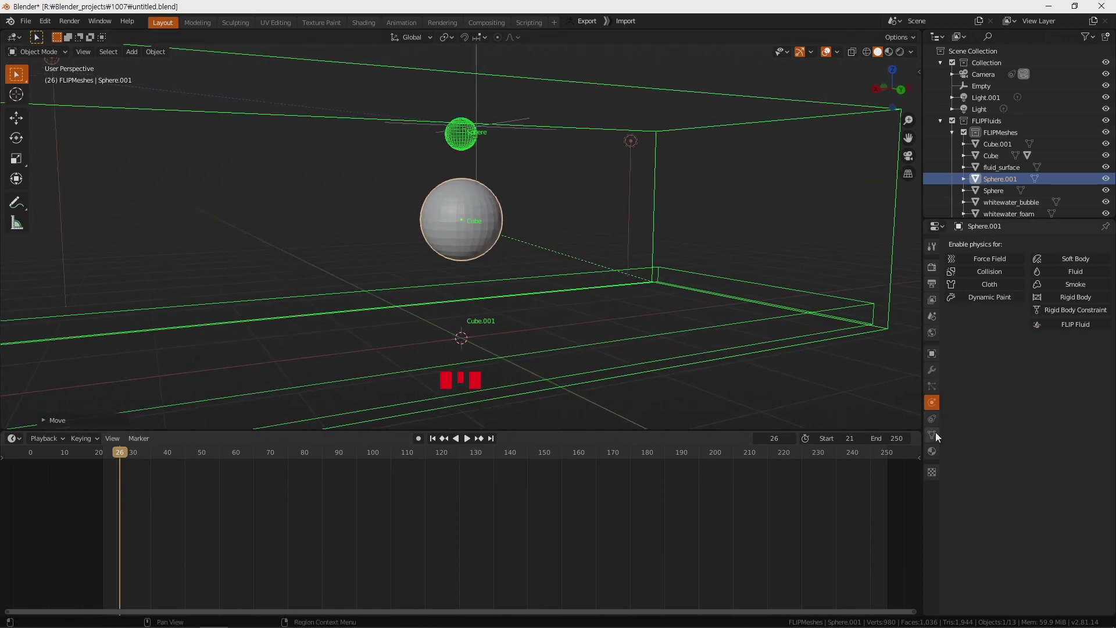
Step: Enable FLIP Fluid physics on the middle sphere and set its type to Obstacle
left_click(1079, 331)
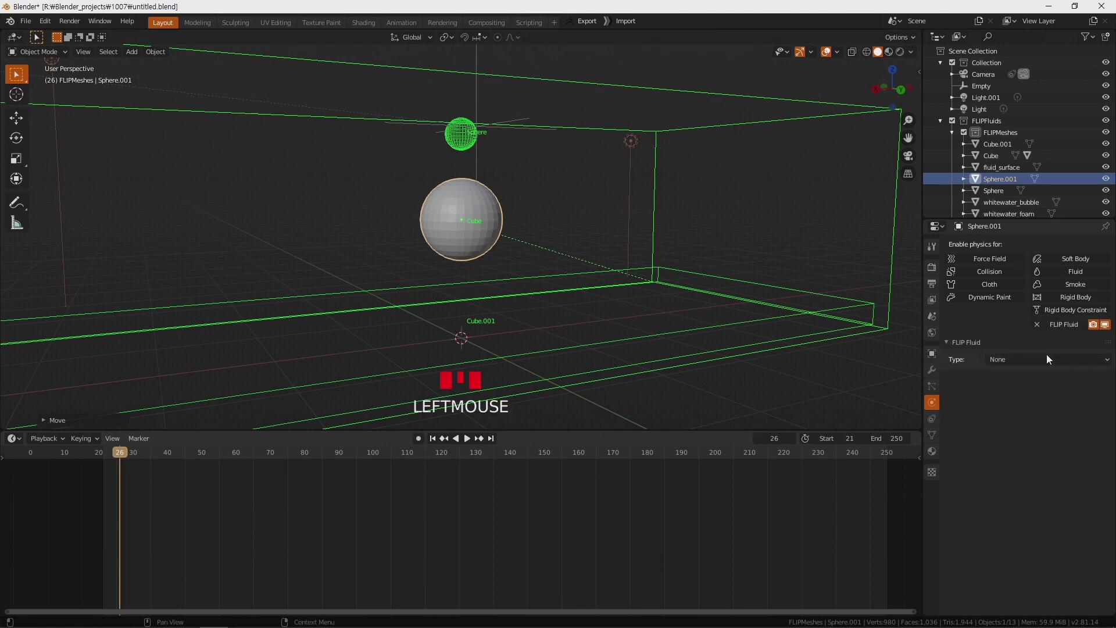
left_click_drag(1048, 360, 1043, 410)
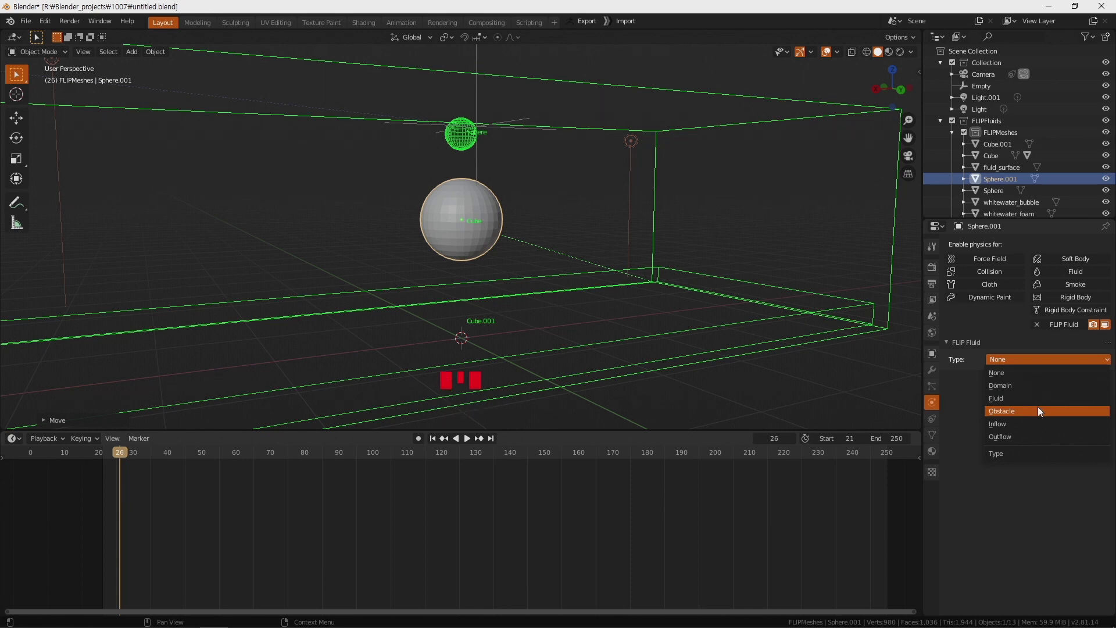
left_click_drag(658, 361, 533, 309)
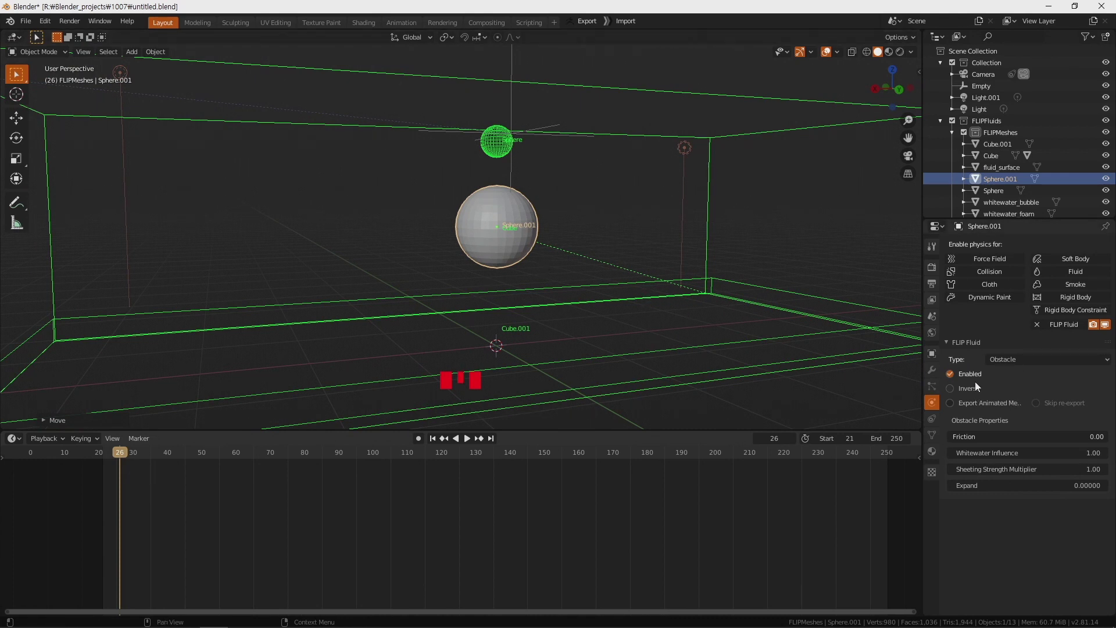
Step: Select the small upper sphere and set its FLIP Fluid type to Inflow
left_click_drag(626, 269, 654, 146)
left_click(654, 146)
left_click(660, 134)
left_click(506, 153)
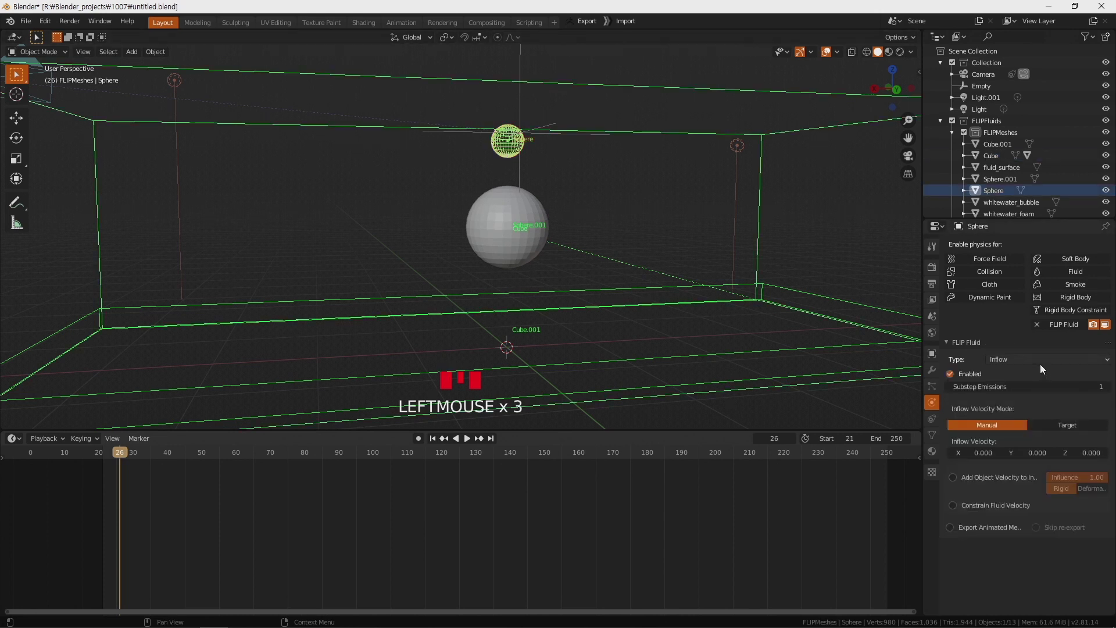
Step: Select the domain box, start baking the simulation and pause it around frame 41
left_click(759, 198)
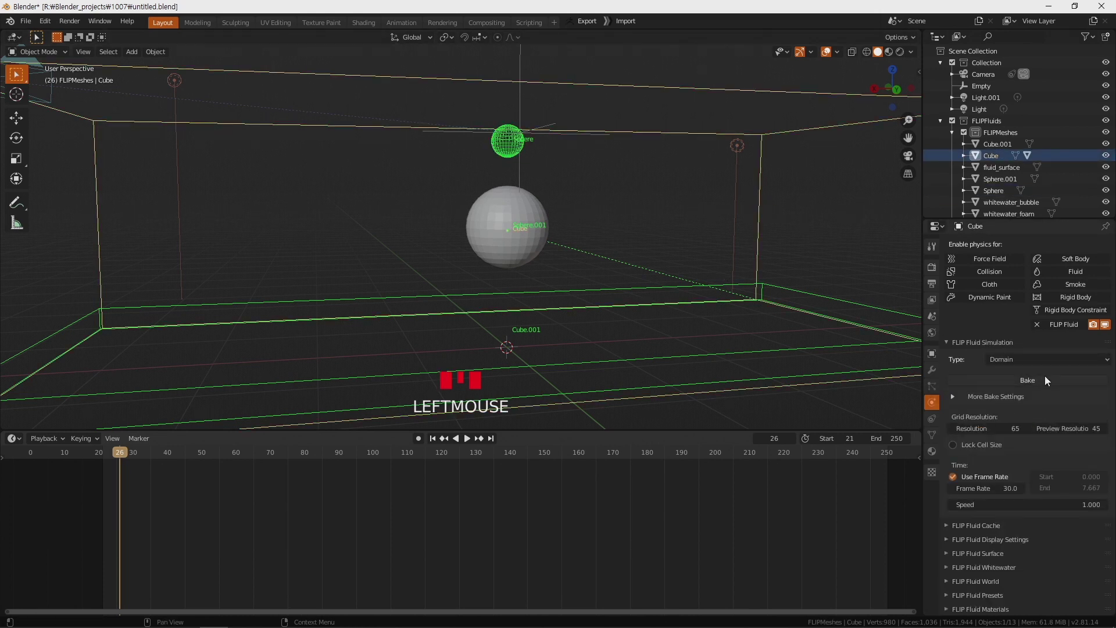
left_click_drag(1034, 387, 527, 185)
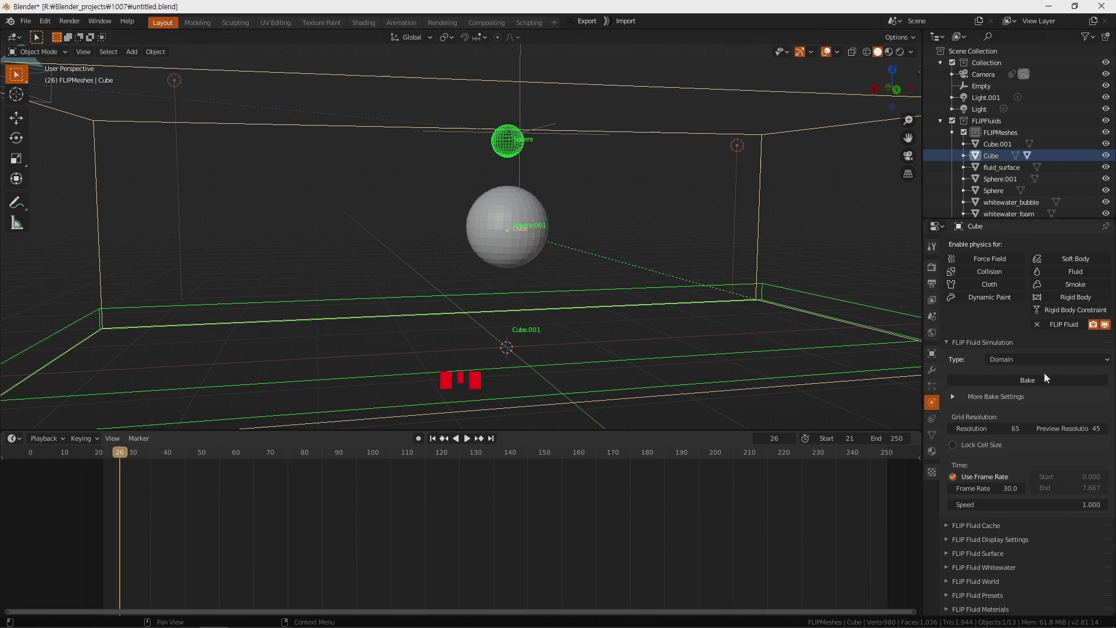
left_click(1047, 385)
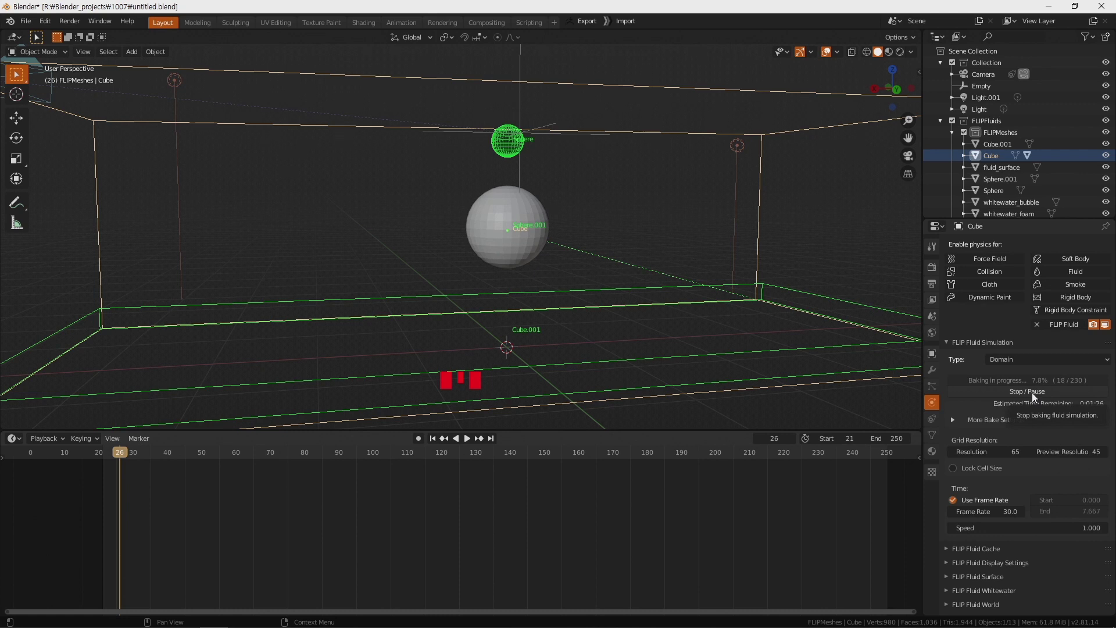
left_click(1037, 397)
Step: Scrub the timeline and orbit the tank to preview fluid pouring over the sphere, then reset the bake
left_click_drag(126, 456, 168, 468)
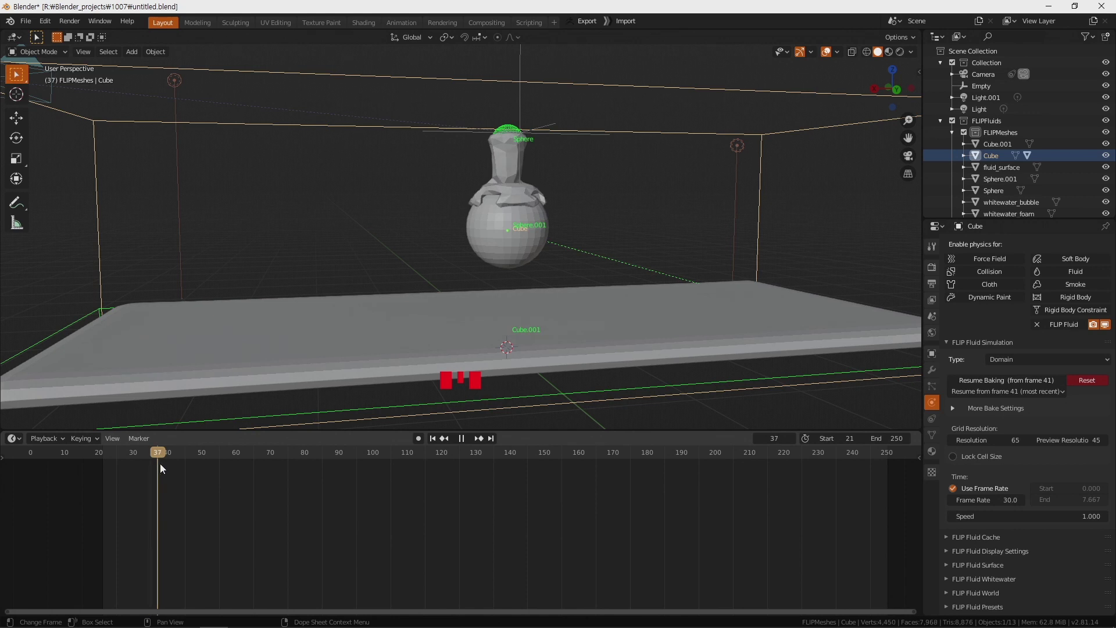
left_click_drag(568, 310, 553, 222)
scroll("up", 3)
left_click_drag(603, 204, 514, 237)
scroll("down", 3)
left_click_drag(574, 265, 529, 330)
left_click_drag(593, 321, 1086, 389)
left_click_drag(1086, 389, 817, 254)
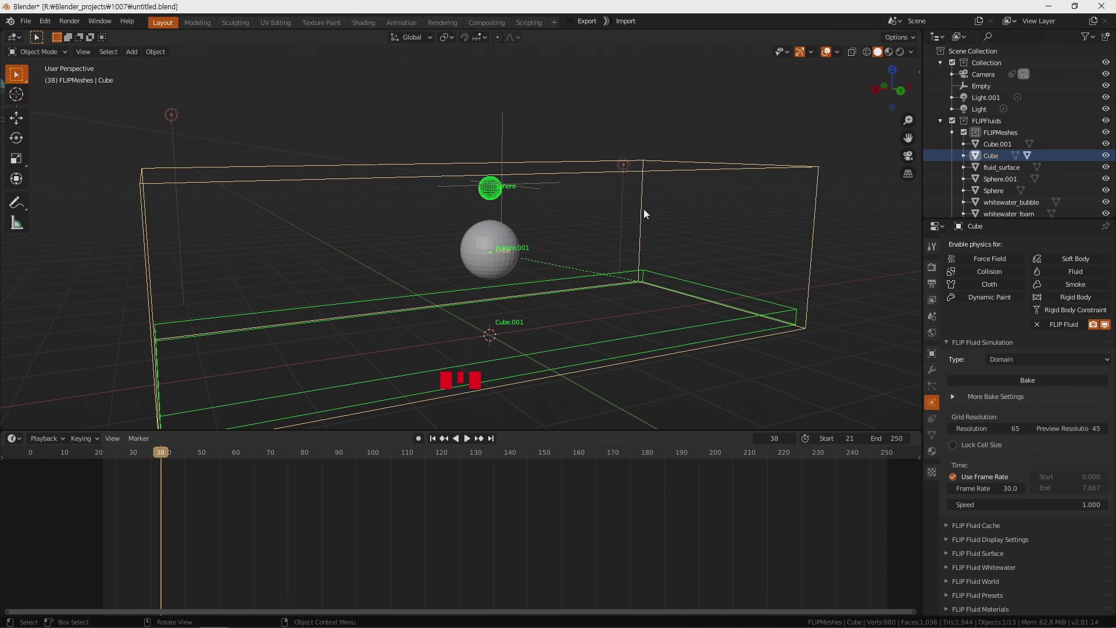
Step: Set the domain grid resolution to 200 and the preview resolution to 100
left_click(647, 213)
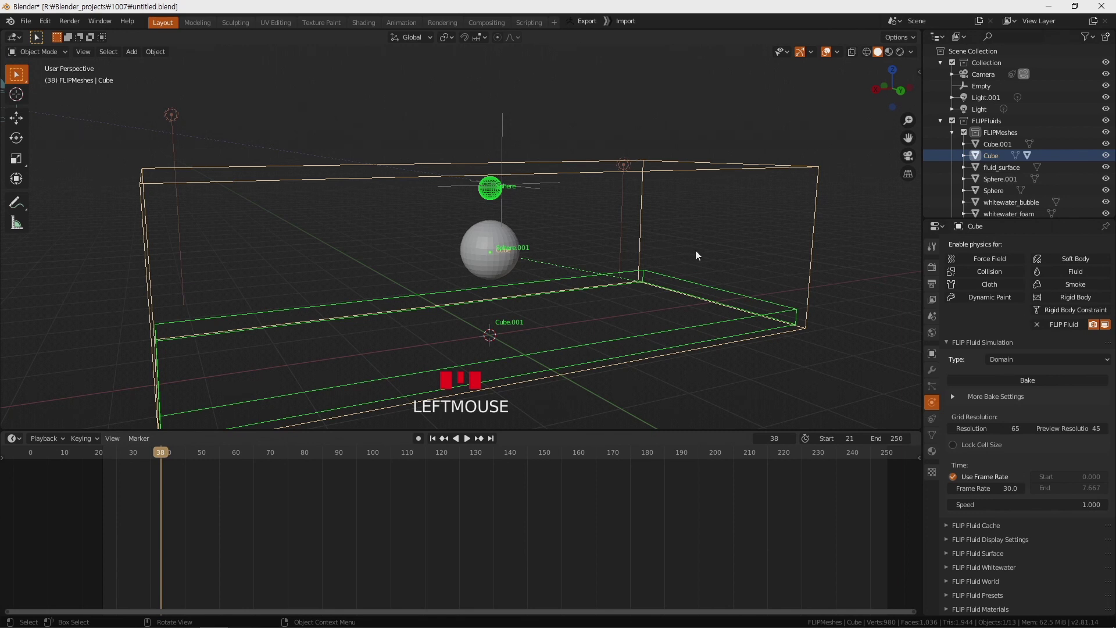
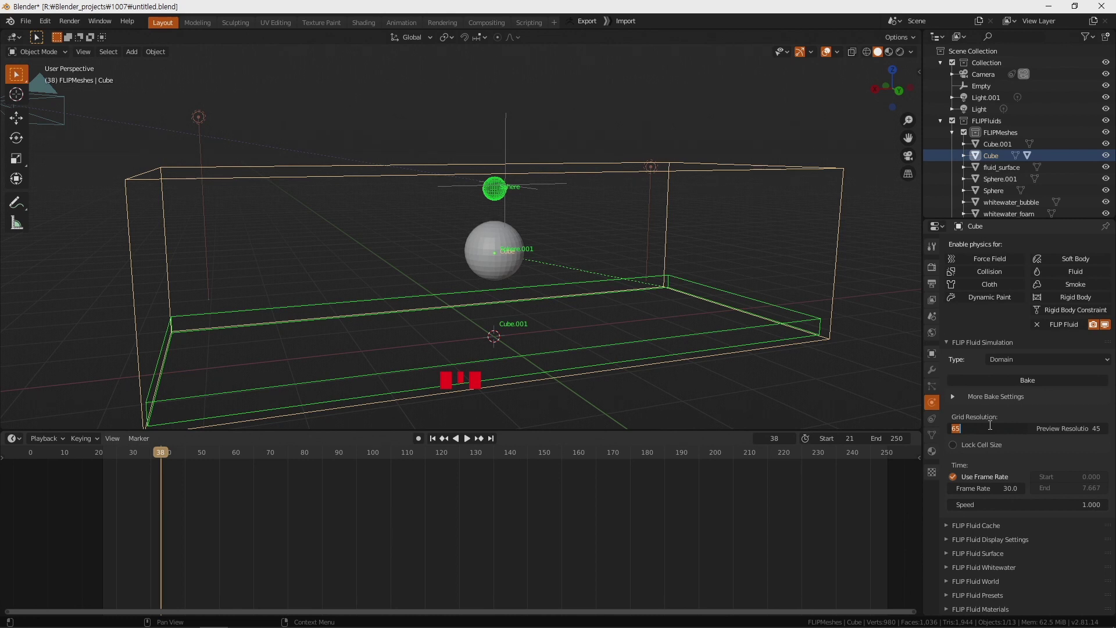
key("KP_0")
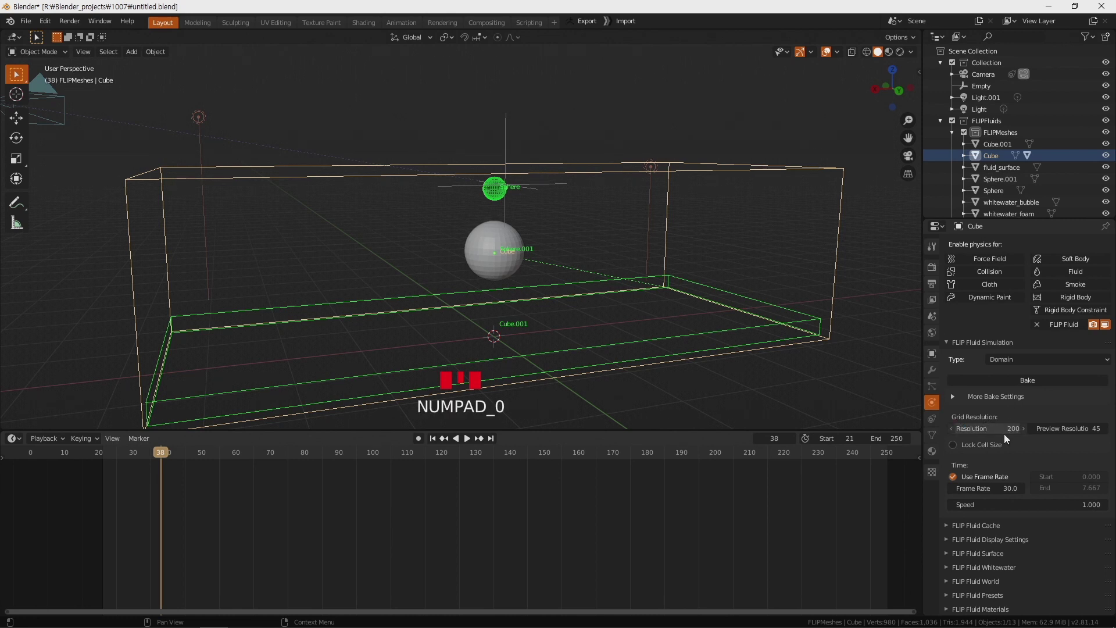
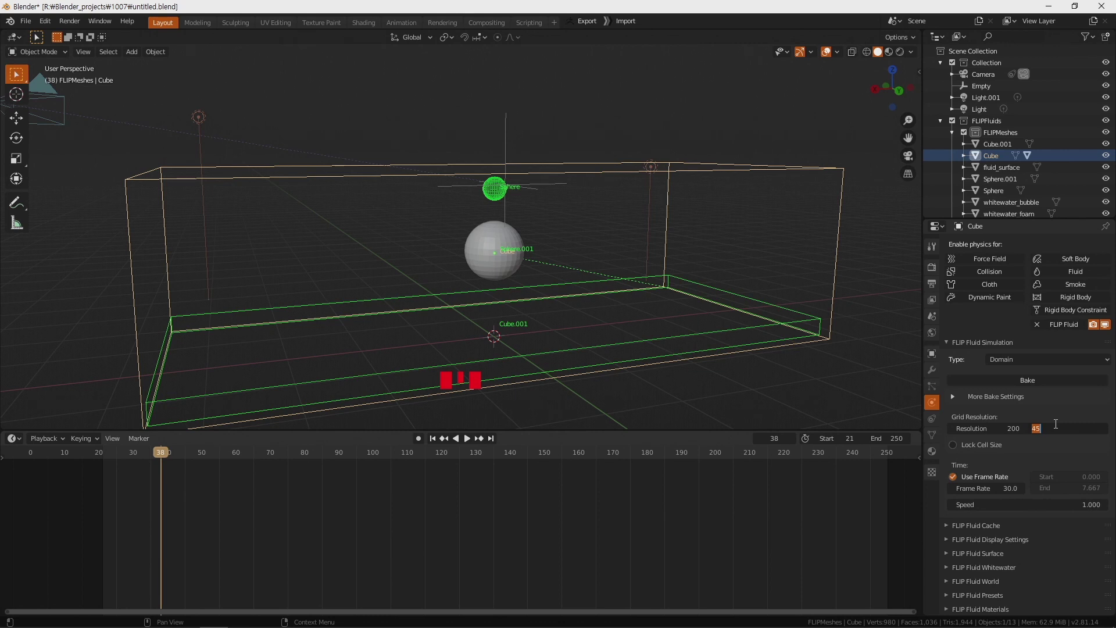
key("KP_0")
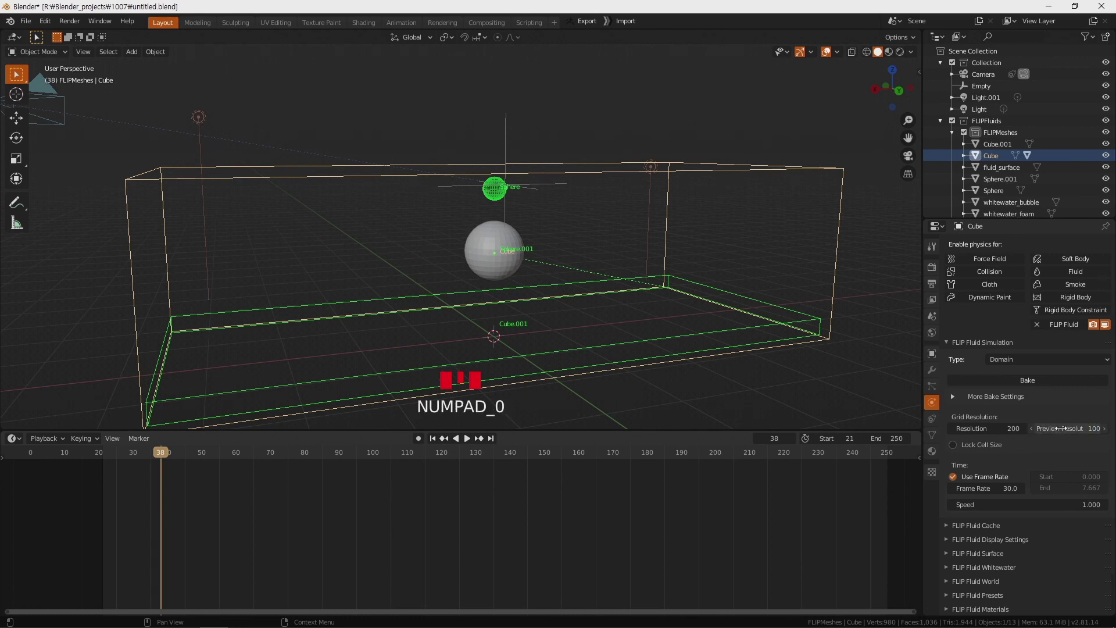
left_click_drag(745, 378, 1030, 457)
scroll("down", 3)
left_click_drag(951, 239, 991, 442)
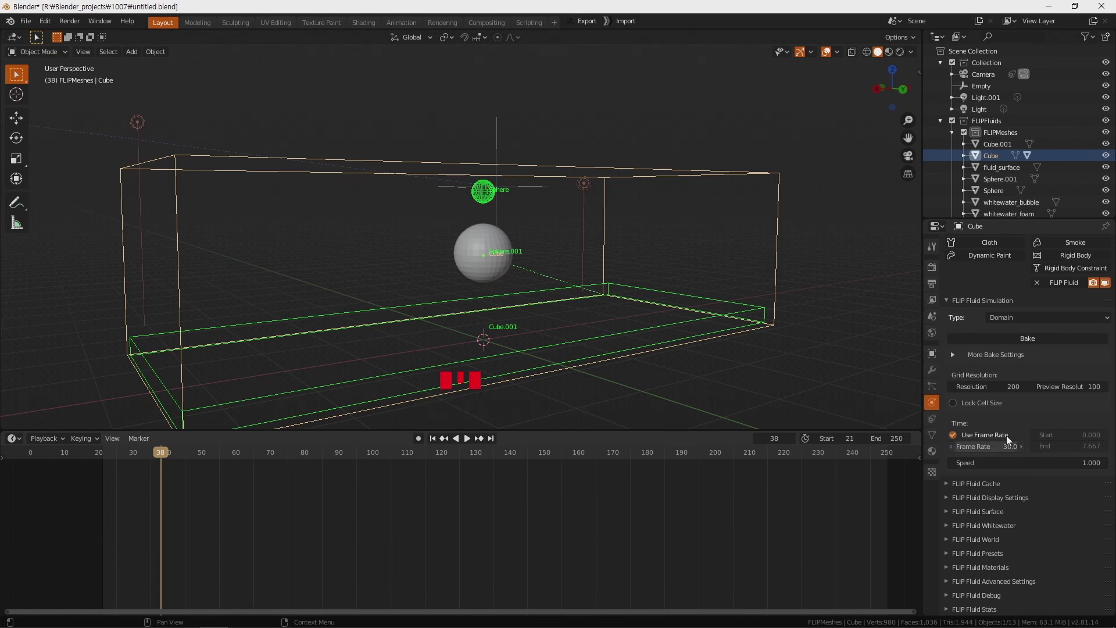
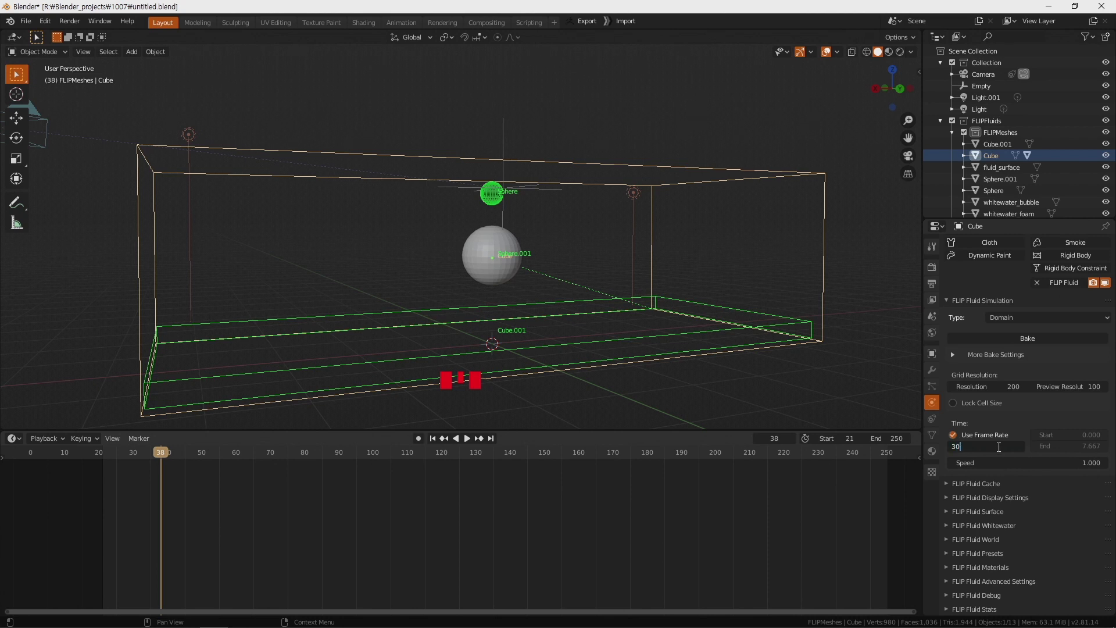
left_click_drag(790, 341, 986, 489)
Step: Expand the FLIP Fluid Cache panel, look over the cache location, then collapse it
left_click(987, 489)
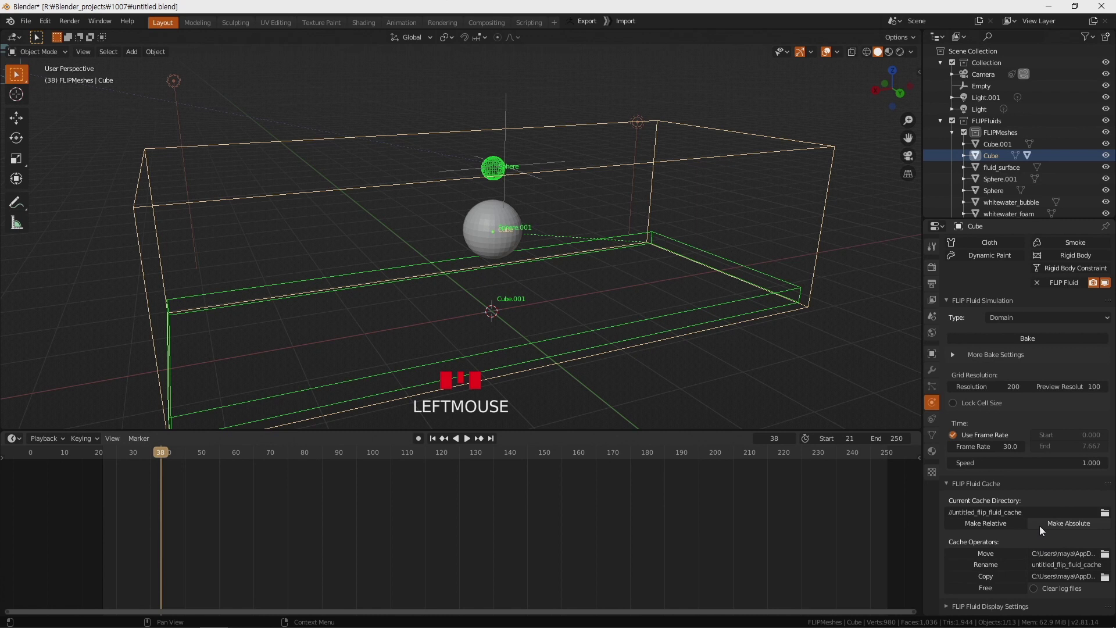
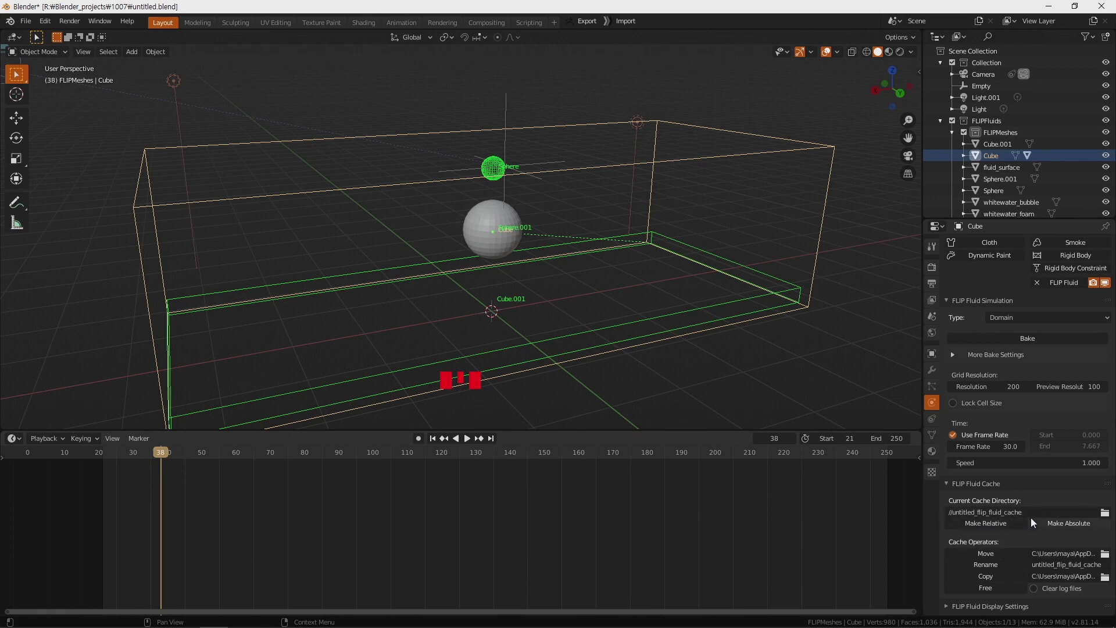
scroll("down", 3)
scroll("down", 3)
left_click(952, 381)
Step: Expand the FLIP Fluid Display Settings showing surface render and viewport at Final
scroll("down", 3)
left_click(1005, 500)
scroll("down", 3)
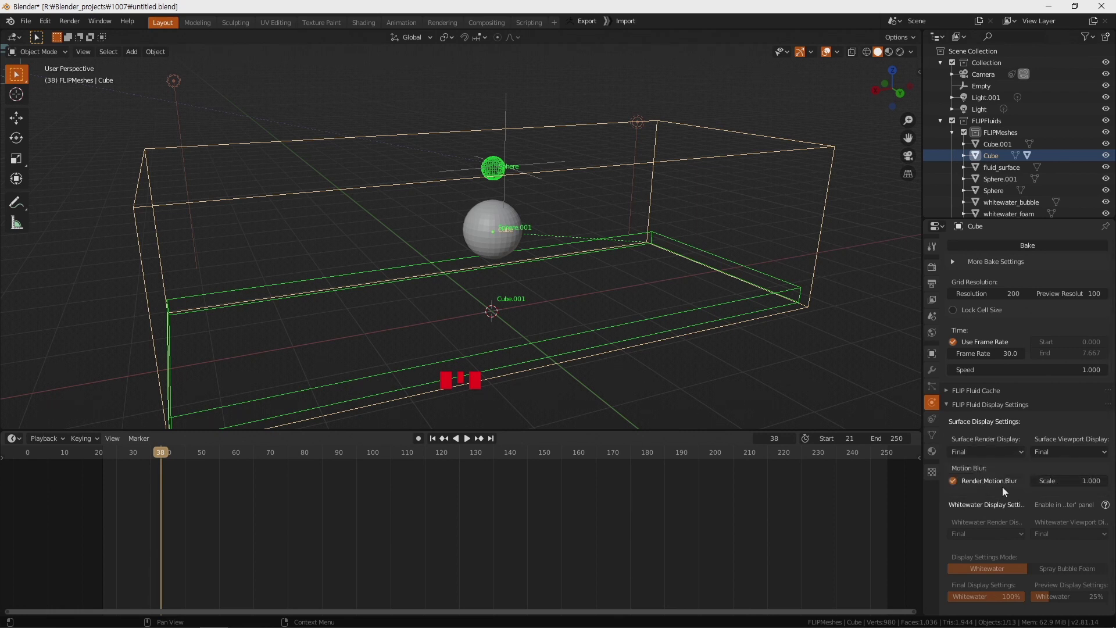
Step: Collapse the display settings, expand the Whitewater panel and enable whitewater simulation
left_click(967, 412)
scroll("down", 3)
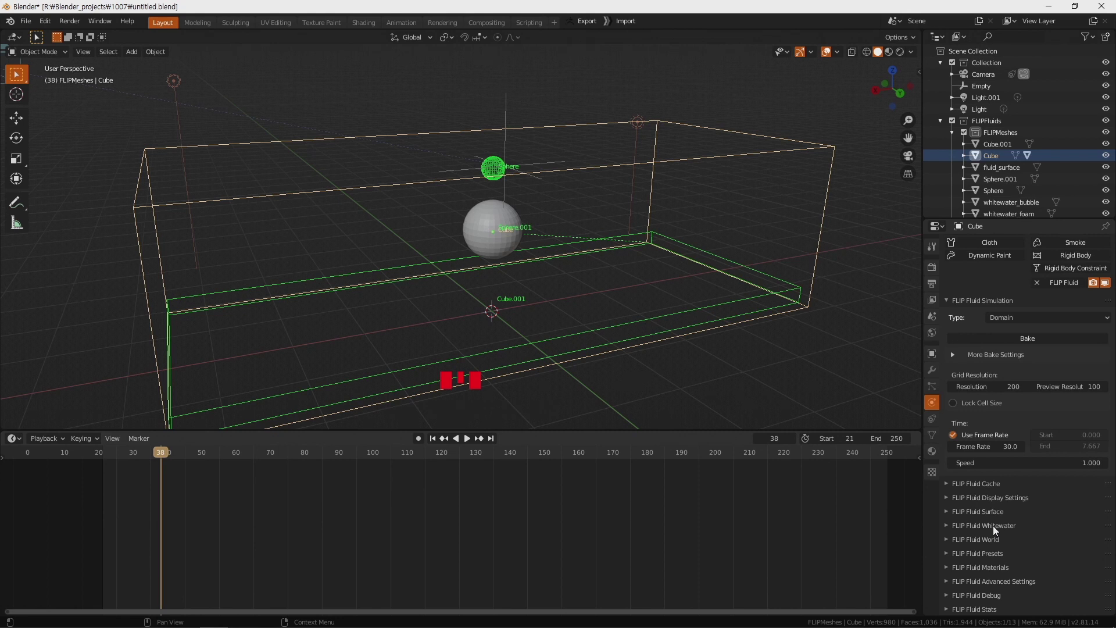
left_click(998, 532)
scroll("down", 3)
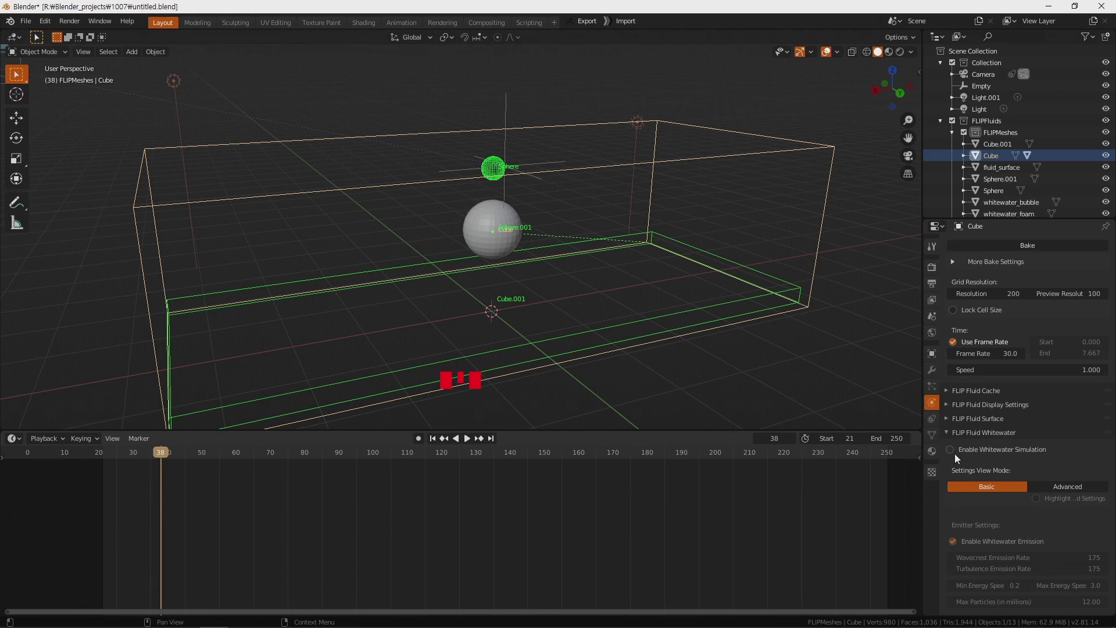
left_click(959, 455)
Step: Scroll through the whitewater emitter options with foam, bubbles and spray on
scroll("down", 3)
scroll("down", 3)
left_click(1070, 353)
scroll("down", 3)
scroll("down", 3)
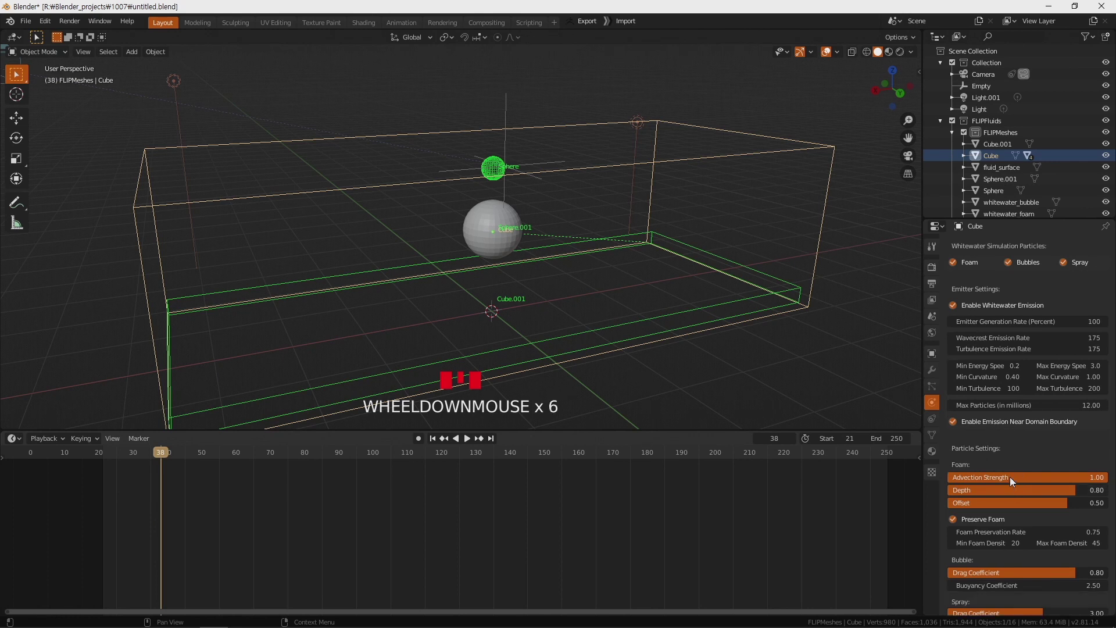
scroll("up", 3)
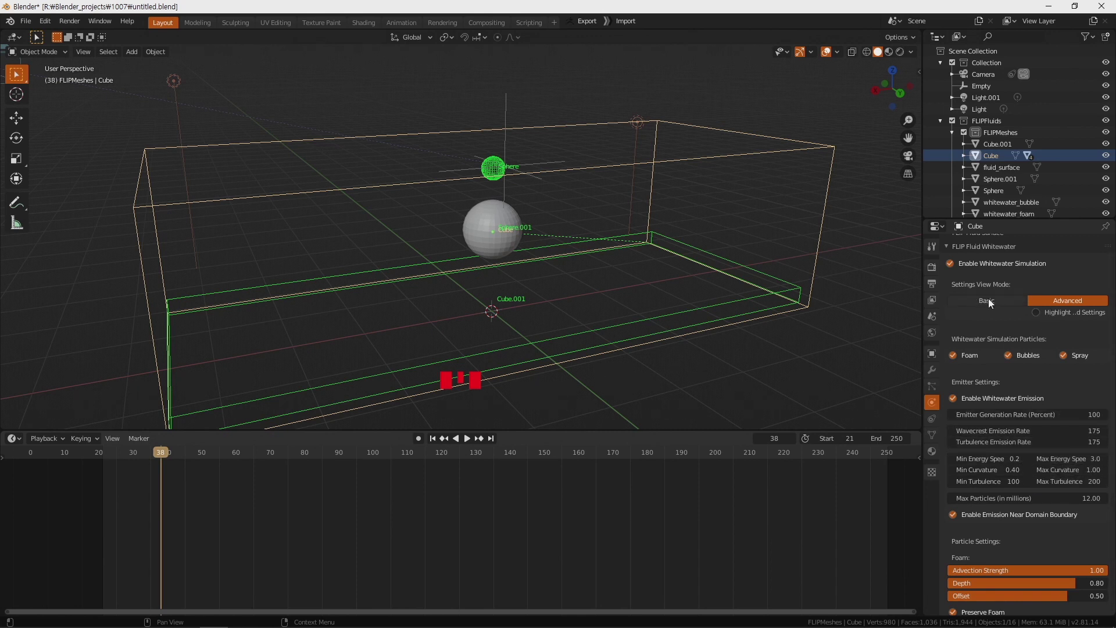
Step: Switch the whitewater Settings View Mode to Basic, then back to Advanced
left_click(993, 305)
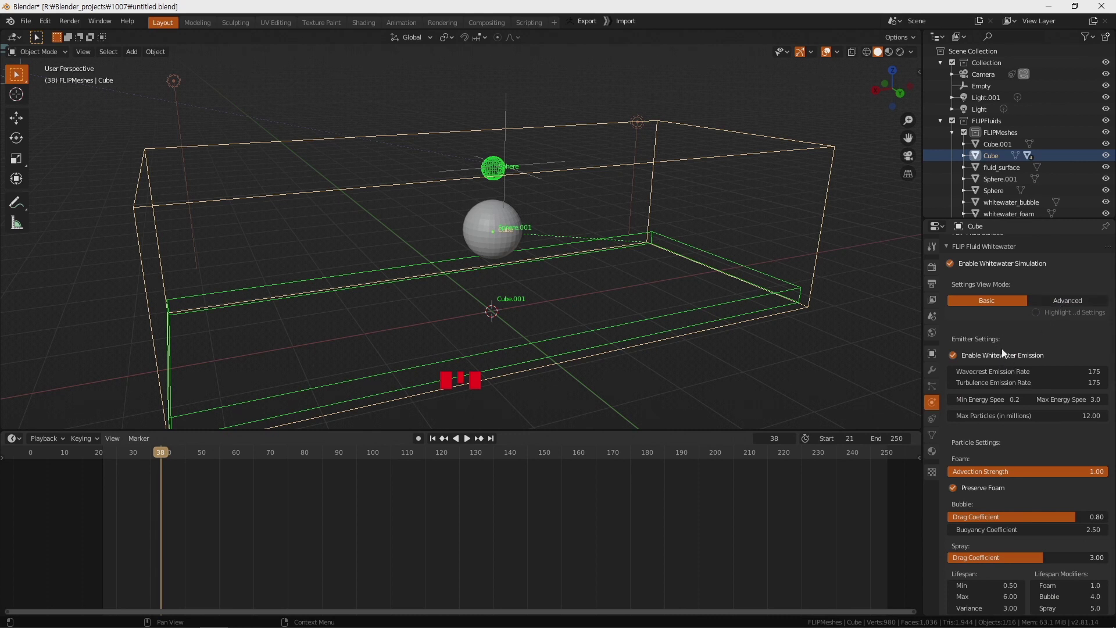
left_click(1054, 304)
scroll("down", 3)
scroll("down", 3)
scroll("up", 3)
scroll("up", 3)
scroll("up", 3)
scroll("up", 3)
Step: Toggle the Foam, Bubbles and Spray particle checkboxes, leaving all three enabled
left_click(957, 347)
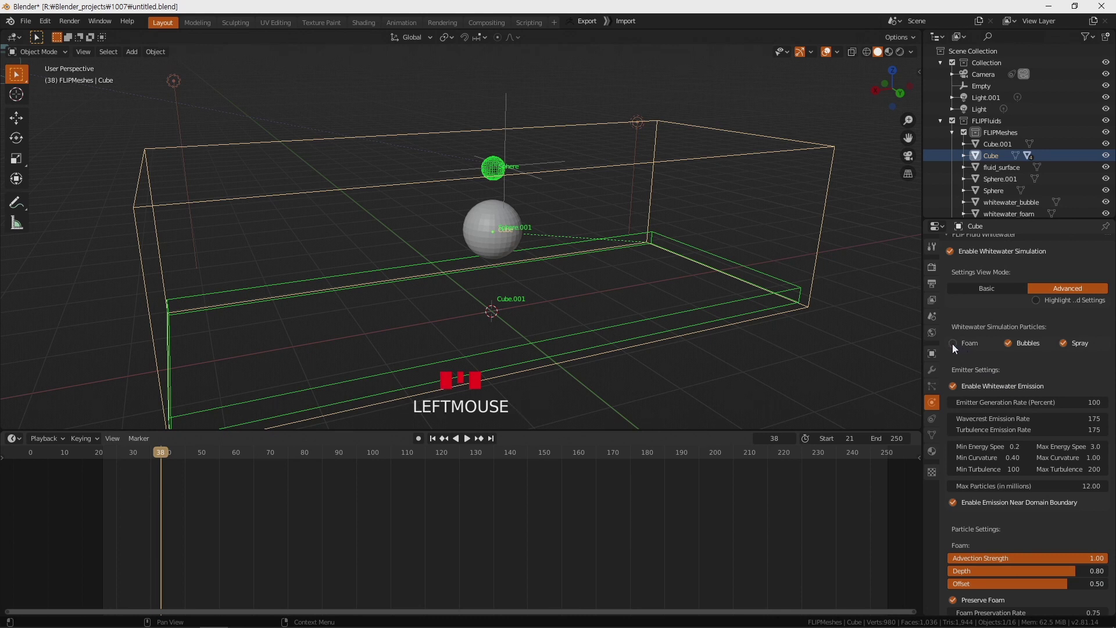
left_click(1017, 351)
left_click(1068, 346)
left_click(1068, 348)
left_click(1028, 348)
left_click_drag(968, 348, 974, 349)
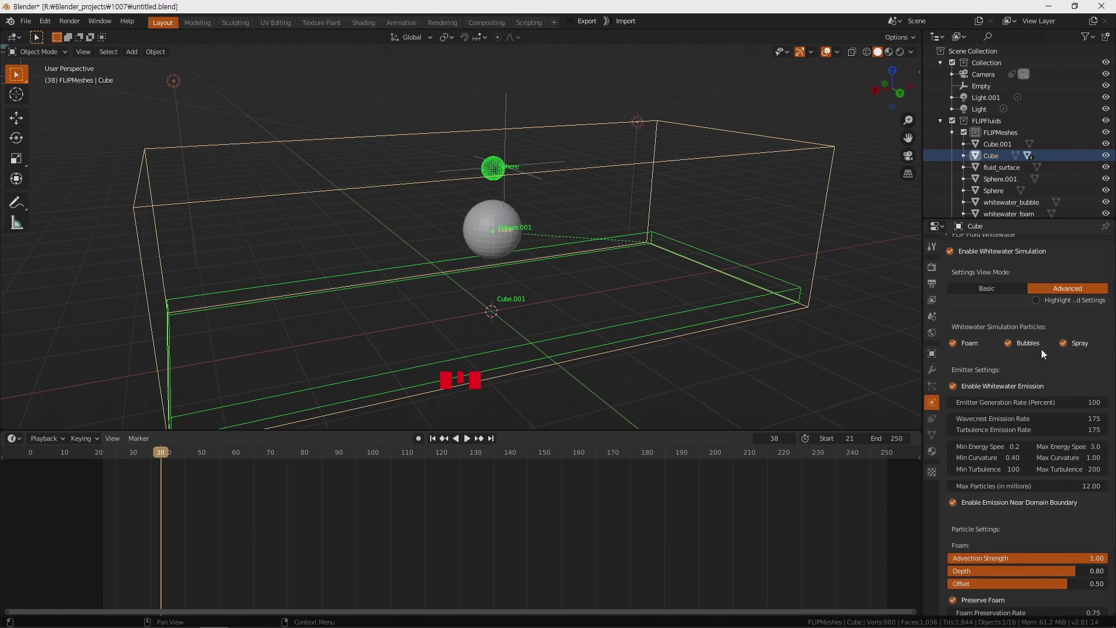
Step: Collapse the whitewater panel and expand FLIP Fluid World with world scaling at 10 meters
scroll("up", 3)
scroll("down", 3)
left_click(982, 543)
scroll("down", 3)
left_click(973, 466)
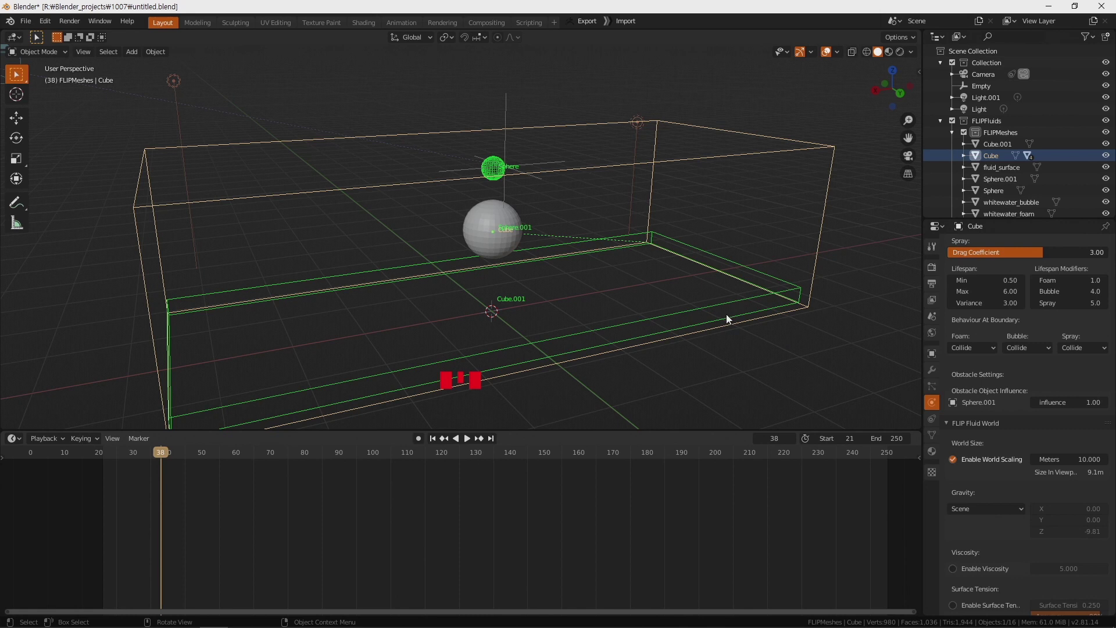
left_click(958, 466)
left_click_drag(676, 339, 966, 460)
left_click(967, 460)
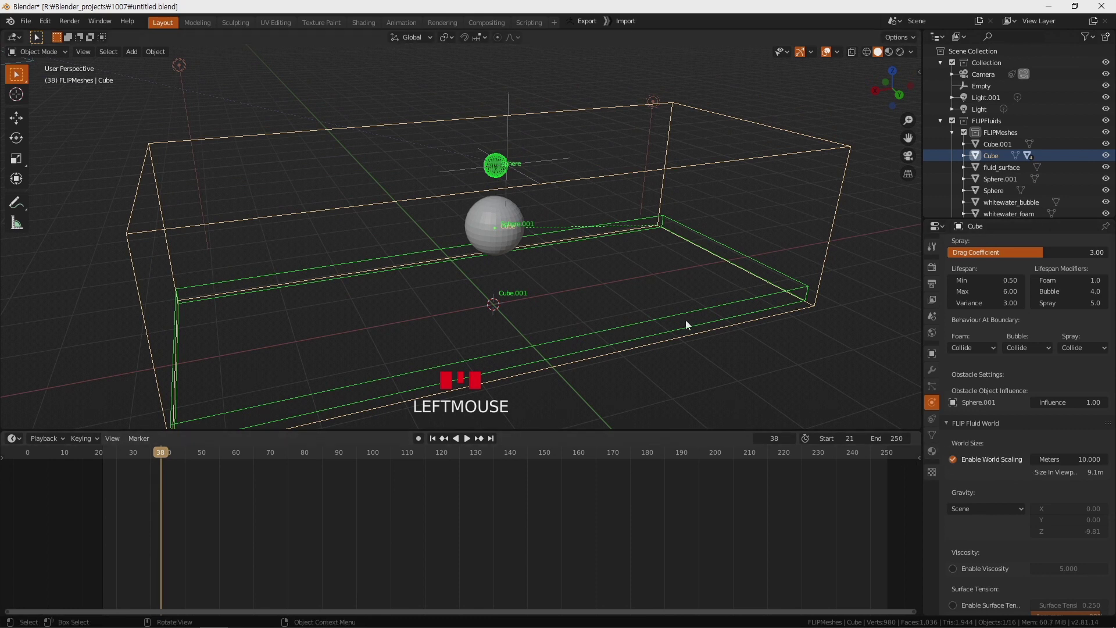
left_click_drag(572, 275, 978, 506)
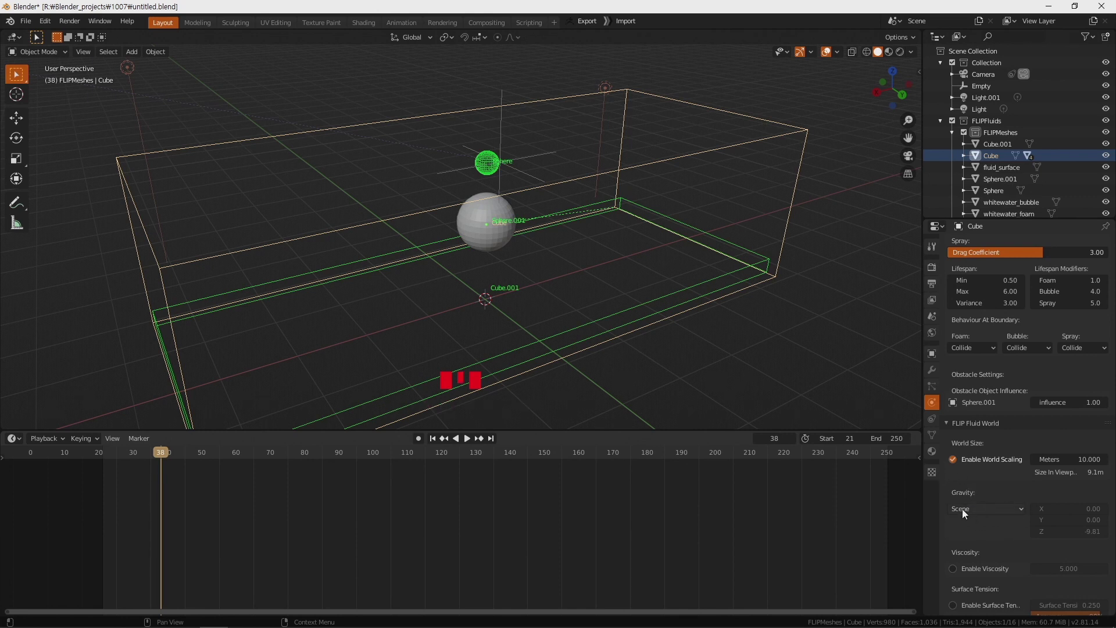
left_click(937, 322)
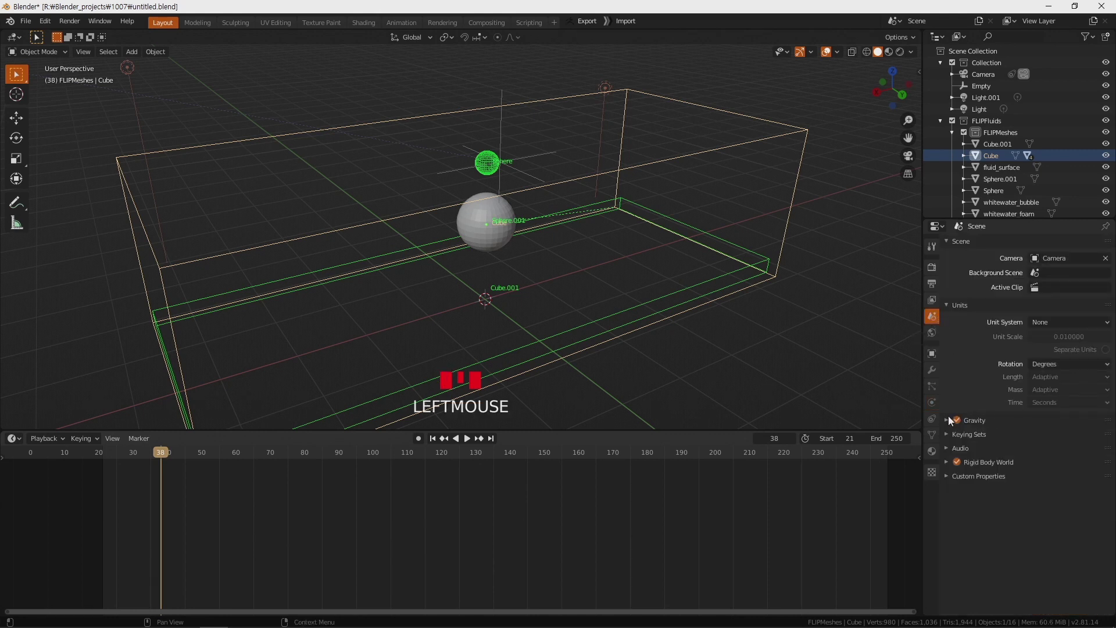
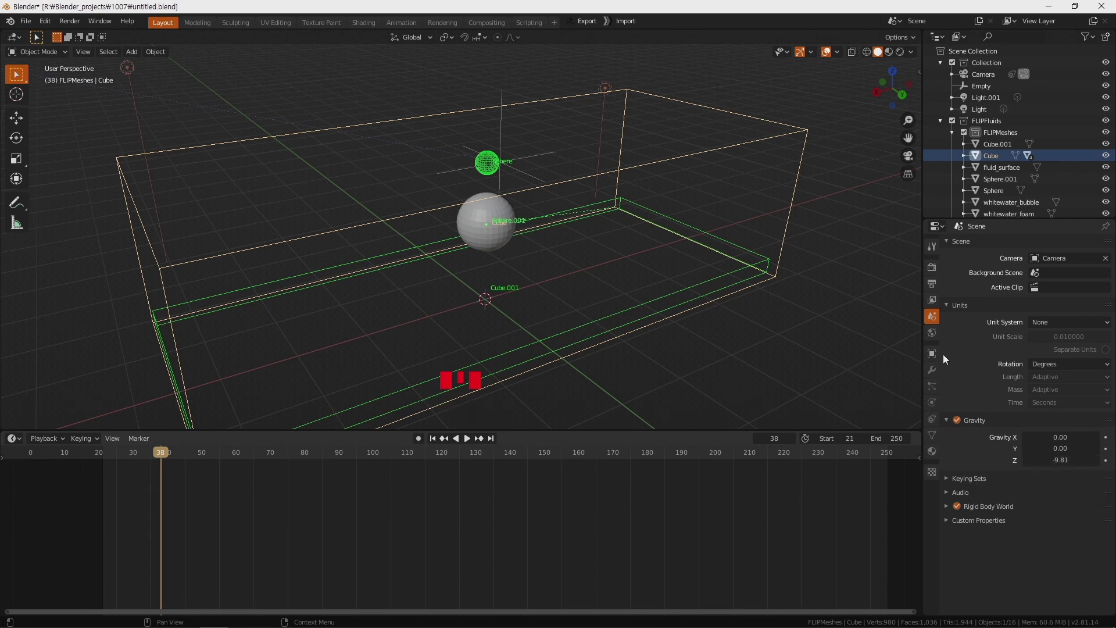
left_click(940, 411)
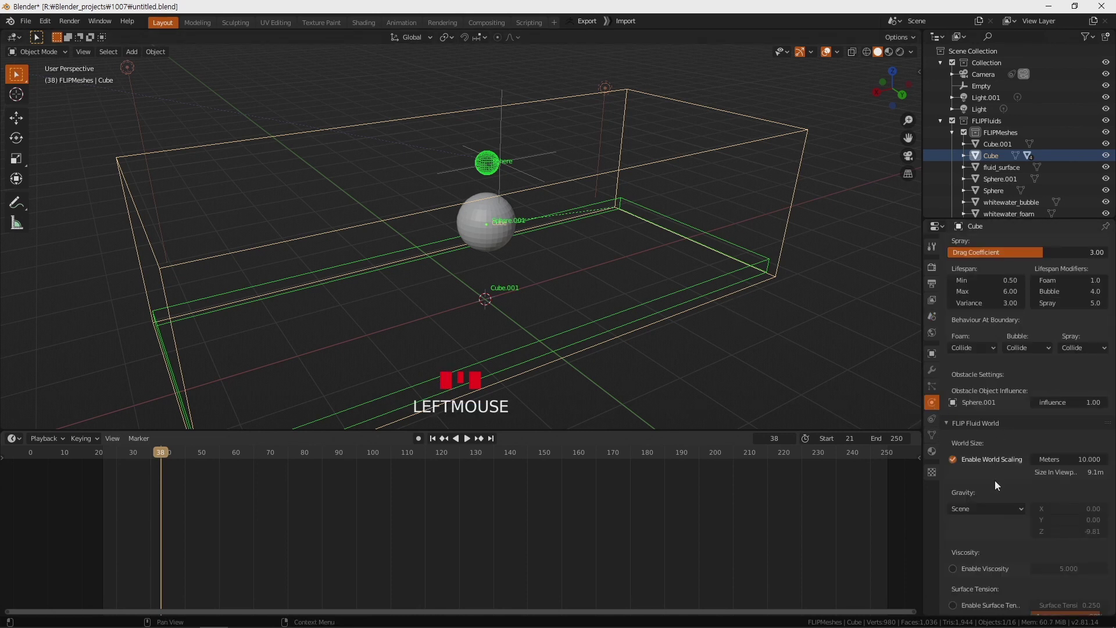
Step: Keep gravity tied to the Scene and enable surface tension at 0.250
scroll("down", 3)
left_click_drag(996, 490, 981, 503)
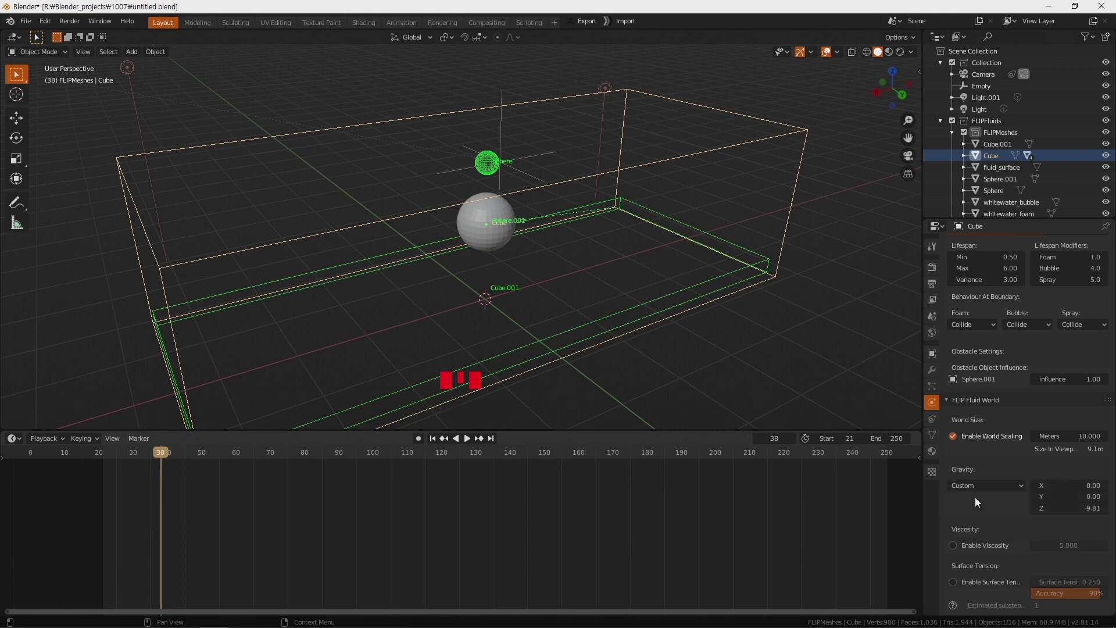
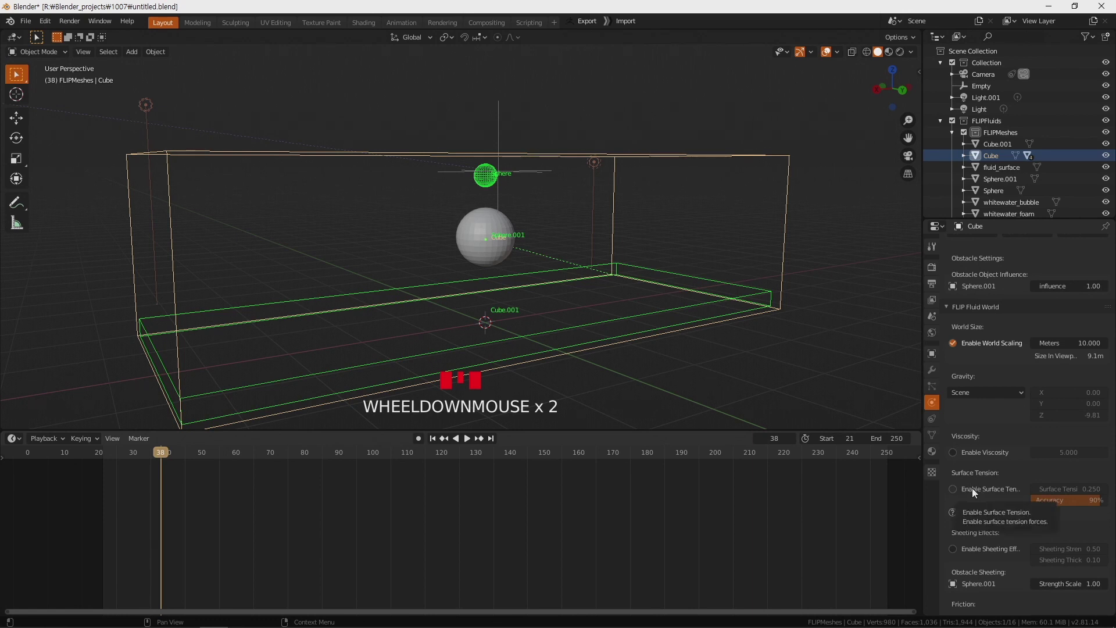
left_click(978, 493)
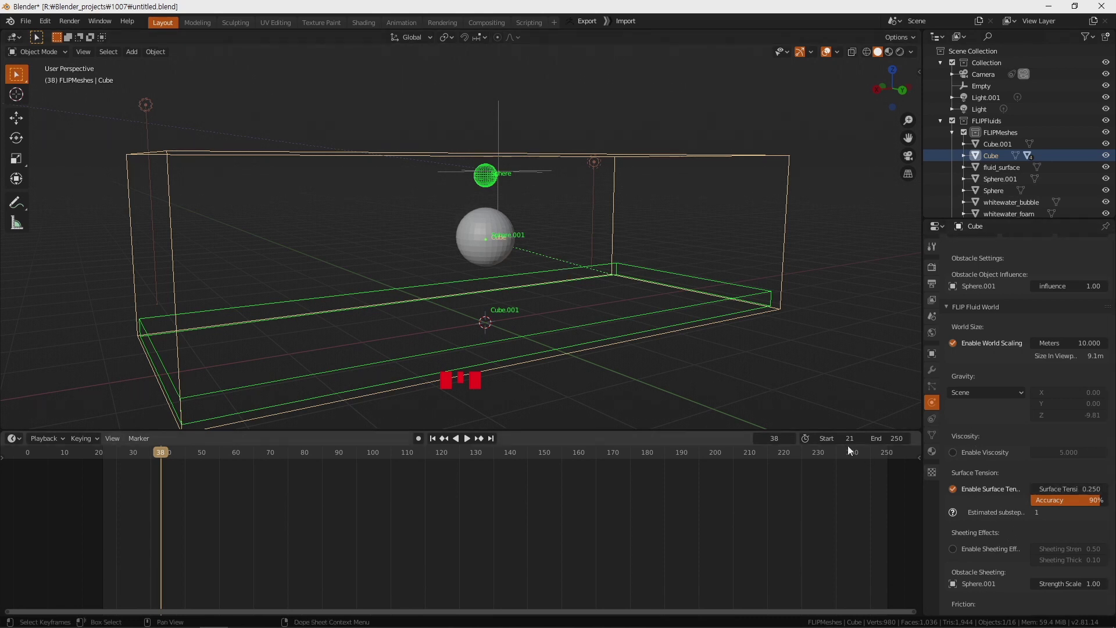
left_click_drag(685, 369, 698, 387)
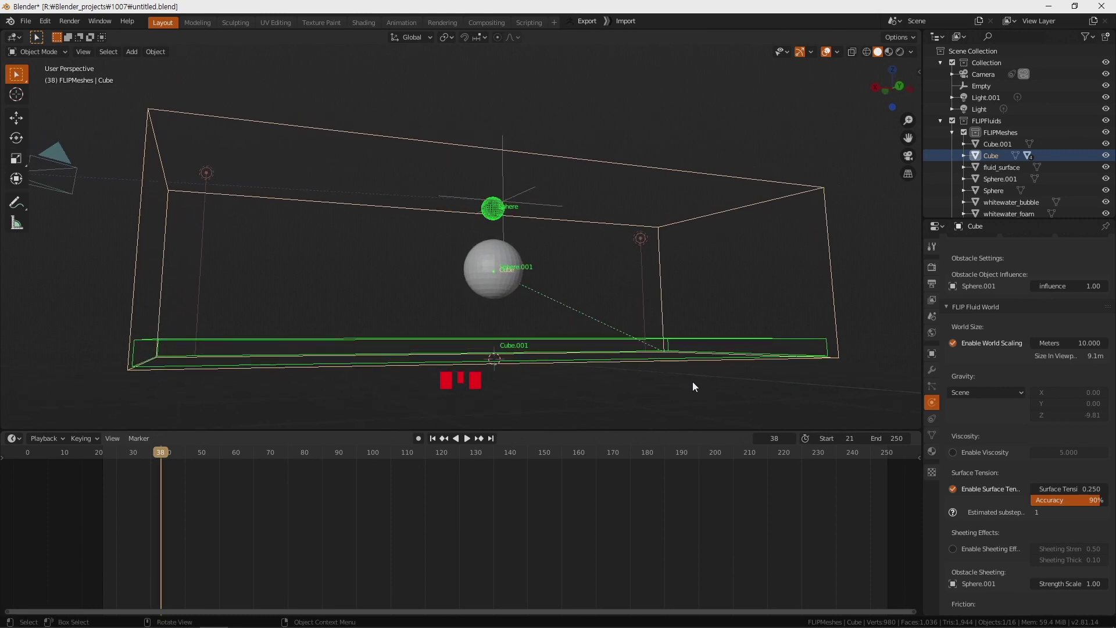
Step: Expand FLIP Fluid Debug and display the simulation grid over the domain
scroll("down", 3)
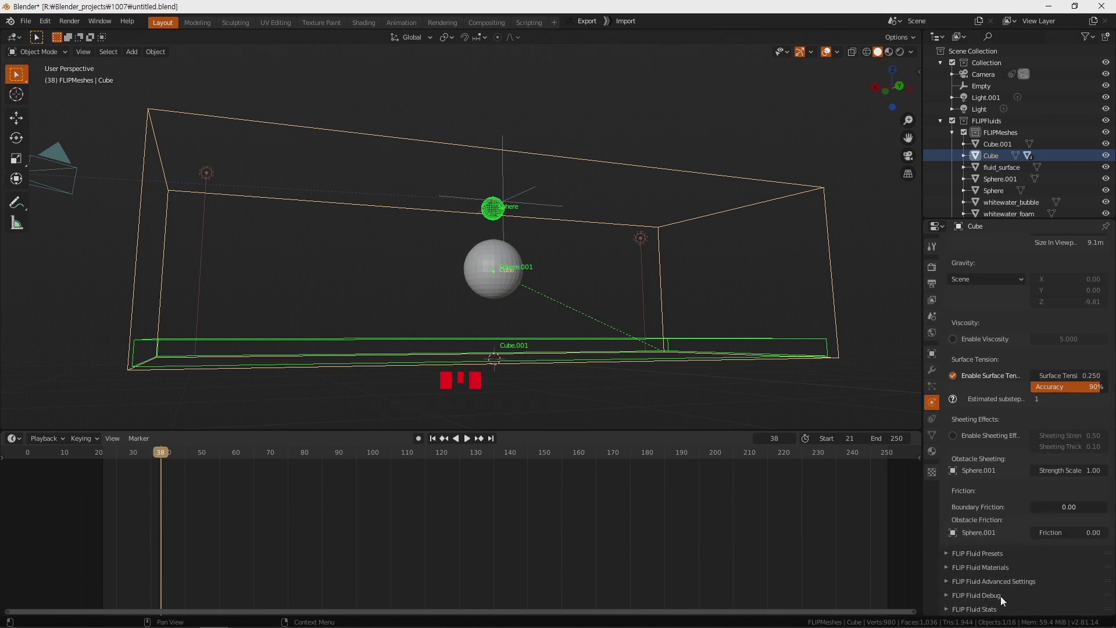
scroll("up", 3)
scroll("down", 3)
scroll("down", 3)
scroll("down", 3)
scroll("down", 3)
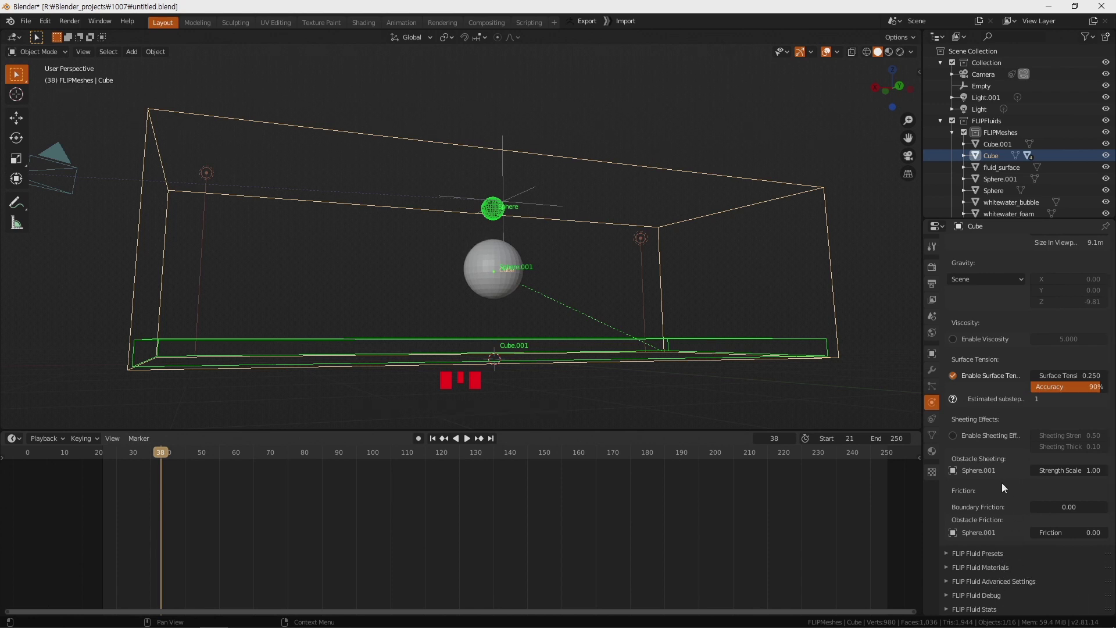
left_click(988, 600)
scroll("down", 3)
left_click(958, 410)
left_click_drag(845, 368, 302, 226)
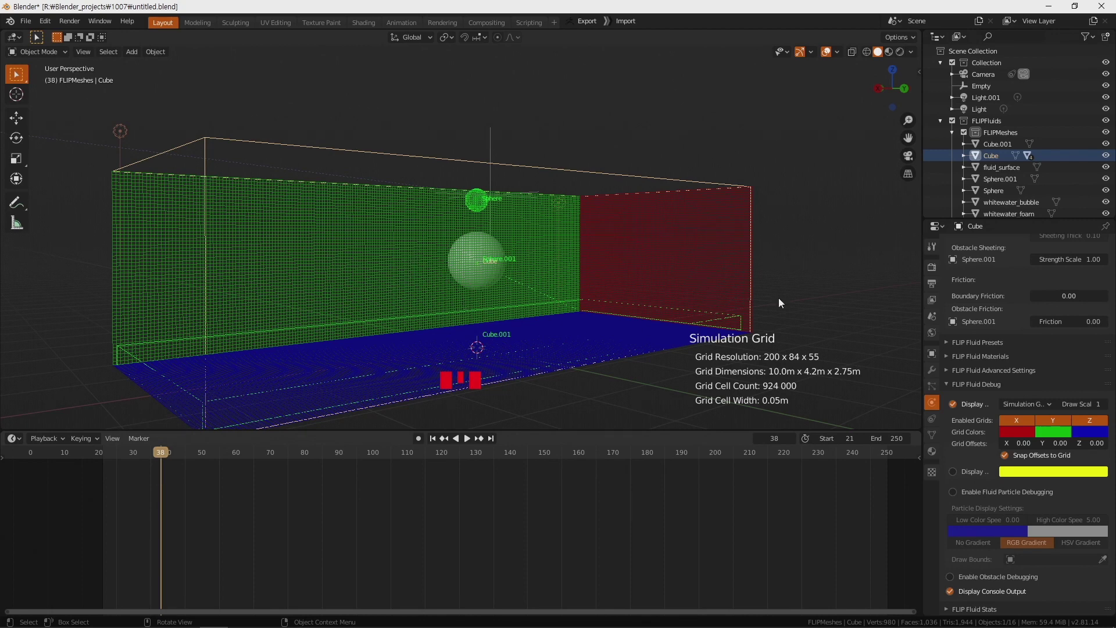
Step: Inspect the grid around the domain, then turn the simulation grid display back off
scroll("up", 3)
scroll("up", 3)
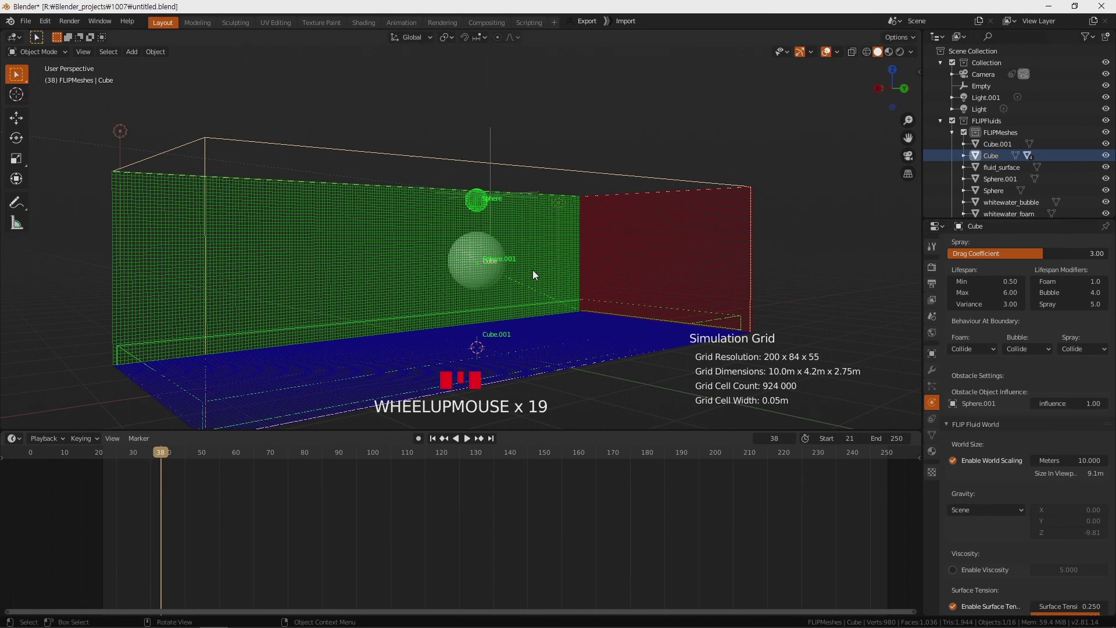
left_click_drag(540, 274, 1004, 447)
scroll("down", 3)
scroll("down", 3)
left_click(968, 409)
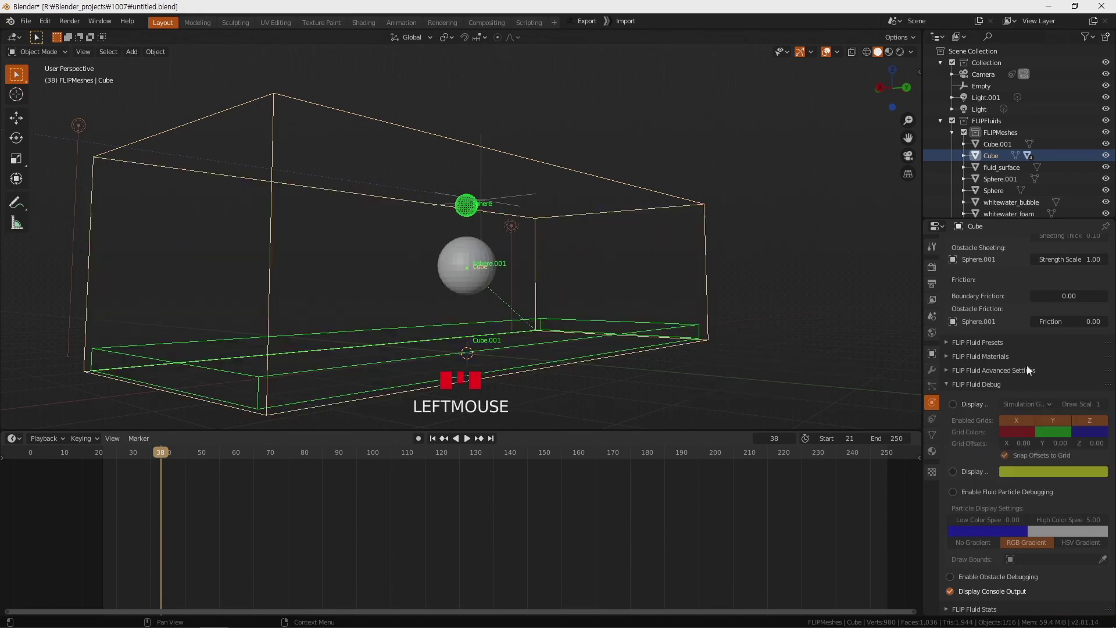
Step: Start baking the FLIP Fluid simulation from the FLIP Fluid Simulation panel
left_click_drag(1041, 350, 1044, 329)
left_click_drag(1044, 331, 764, 333)
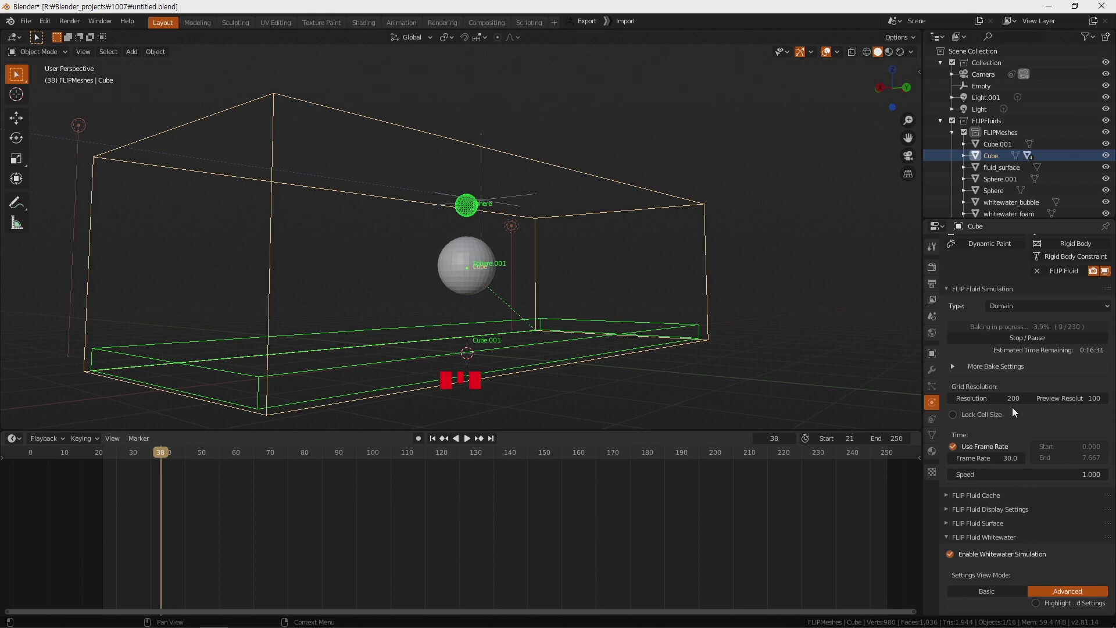
Step: Stop the running FLIP Fluid bake partway through
scroll("down", 3)
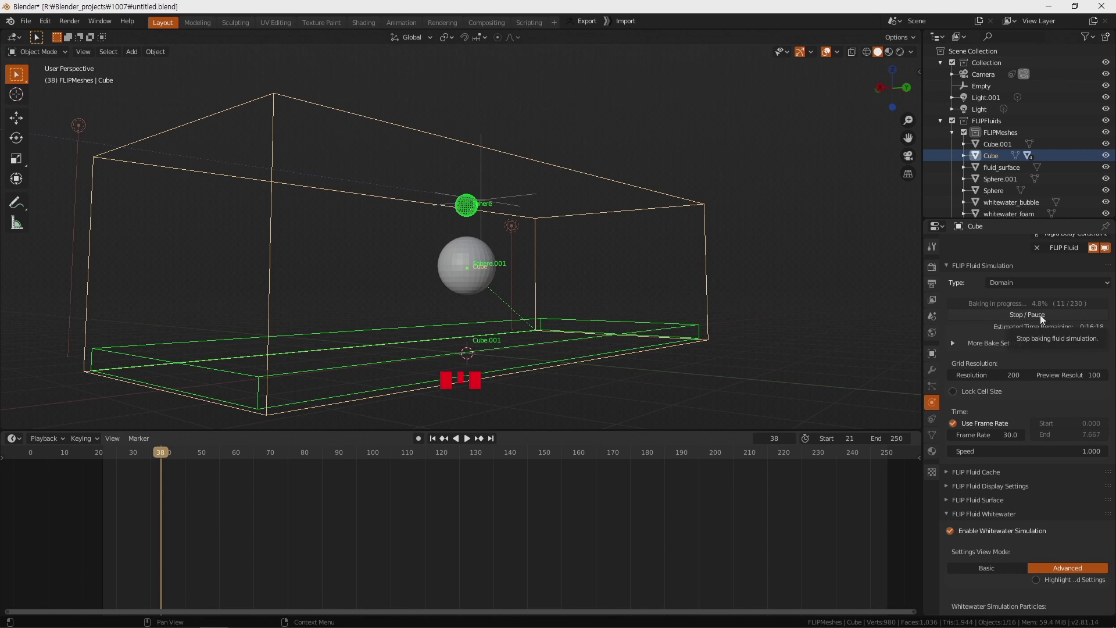
left_click(1045, 319)
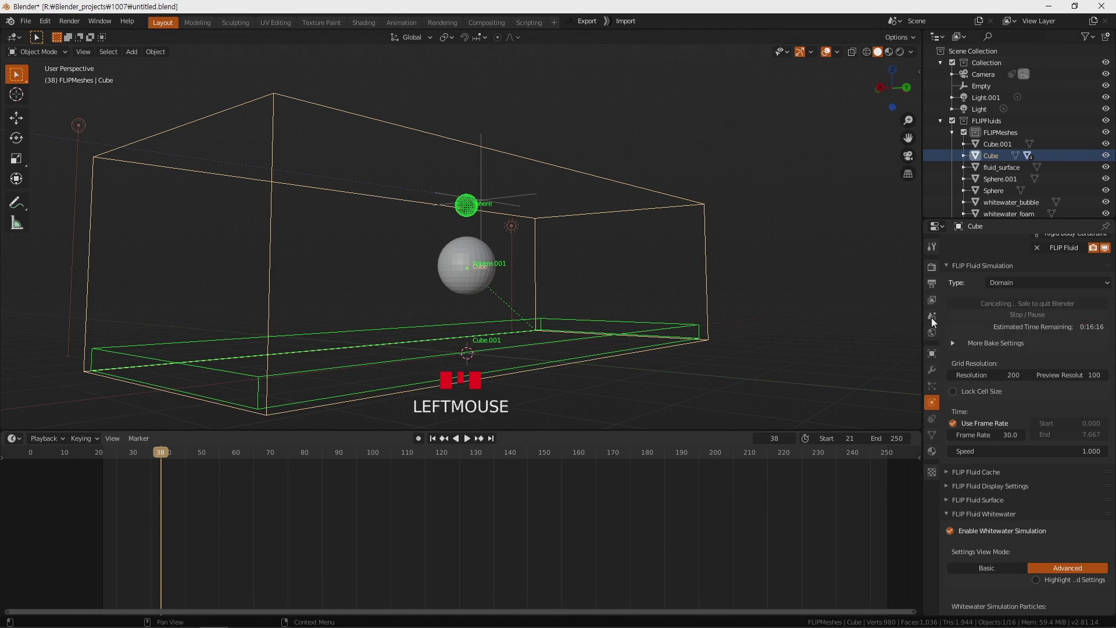
Step: Scrub the timeline through the cached frames and settle on frame 30 of the baked fluid
left_click_drag(603, 323, 145, 460)
left_click_drag(145, 460, 132, 469)
left_click_drag(528, 393, 143, 463)
left_click_drag(140, 460, 308, 404)
left_click_drag(139, 460, 590, 192)
left_click_drag(590, 193, 532, 228)
scroll("up", 3)
Step: Select the whitewater bubble and spray objects and switch the viewport to Wireframe shading
left_click_drag(592, 260, 938, 518)
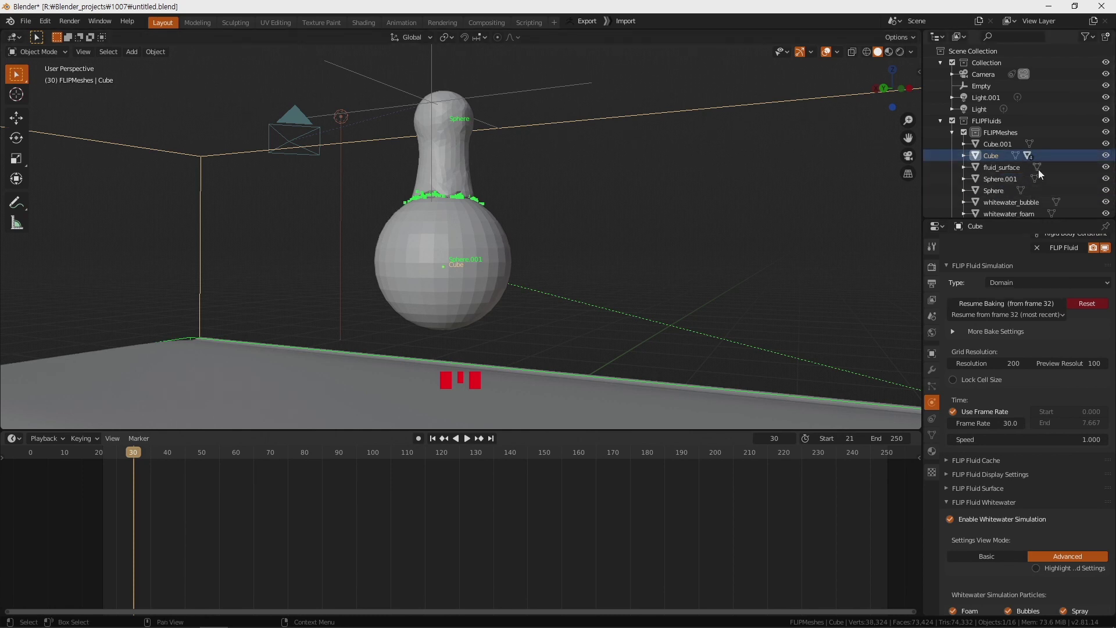
scroll("down", 3)
scroll("down", 3)
scroll("down", 3)
left_click(1028, 145)
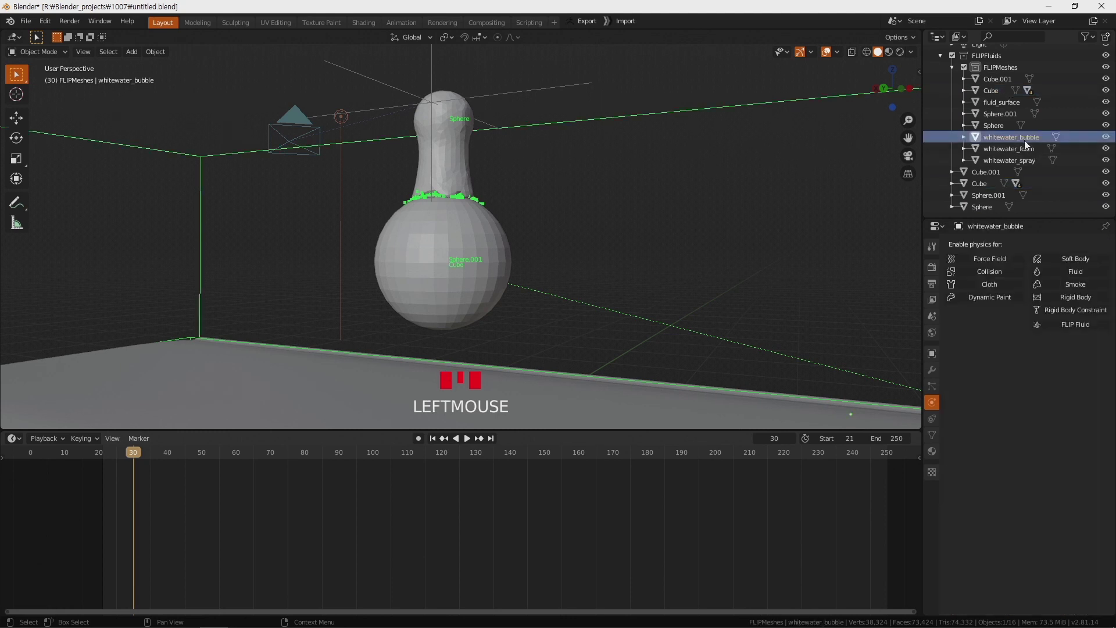
left_click(1015, 156)
left_click(1007, 164)
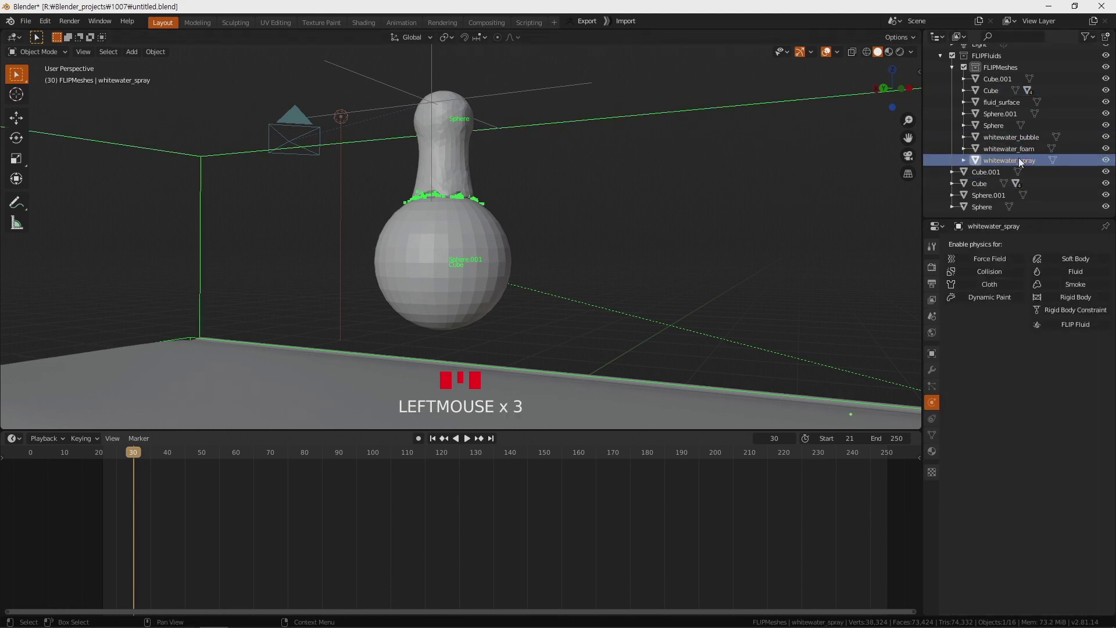
left_click(870, 58)
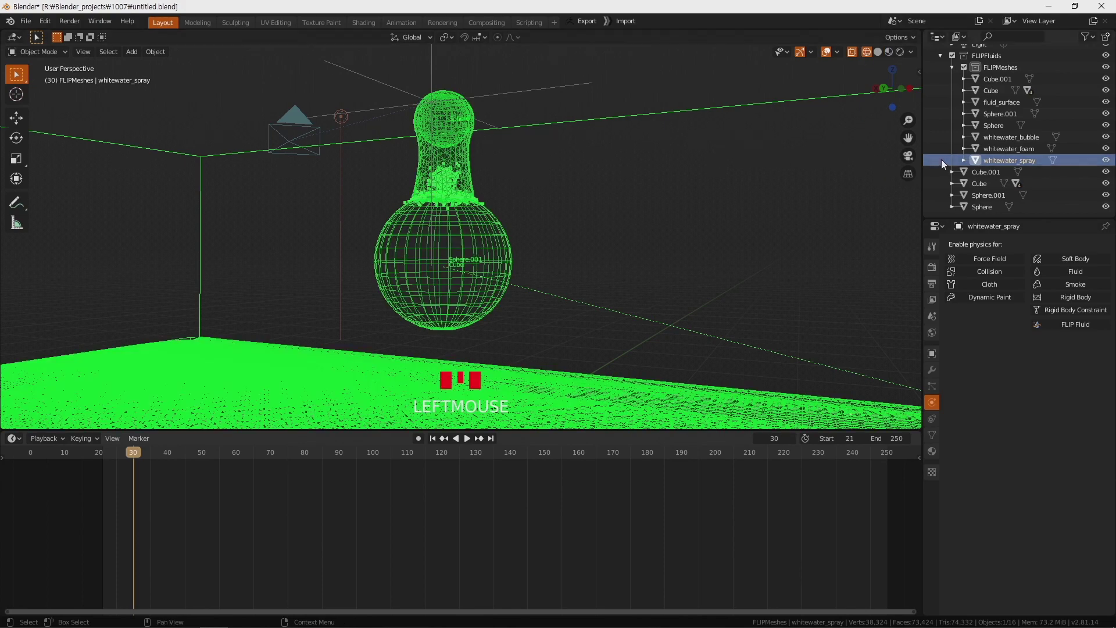
Step: Select the whitewater foam object and zoom in on the particles around the flask neck
left_click(1016, 151)
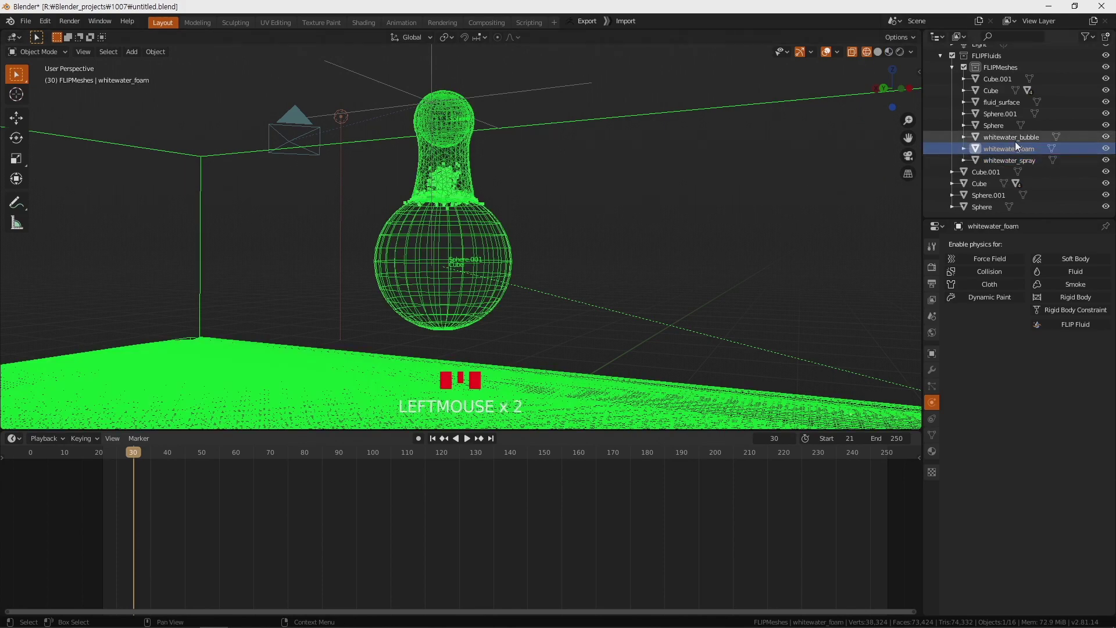
left_click(1019, 144)
left_click_drag(710, 174, 479, 228)
scroll("up", 3)
left_click_drag(494, 197, 1004, 156)
left_click(1003, 156)
left_click(1013, 167)
left_click(1014, 156)
left_click(1015, 145)
Step: Orbit around the fluid shape and reselect the spray then foam whitewater objects
left_click_drag(623, 187, 451, 121)
left_click_drag(532, 145, 594, 128)
left_click(593, 129)
left_click(1007, 172)
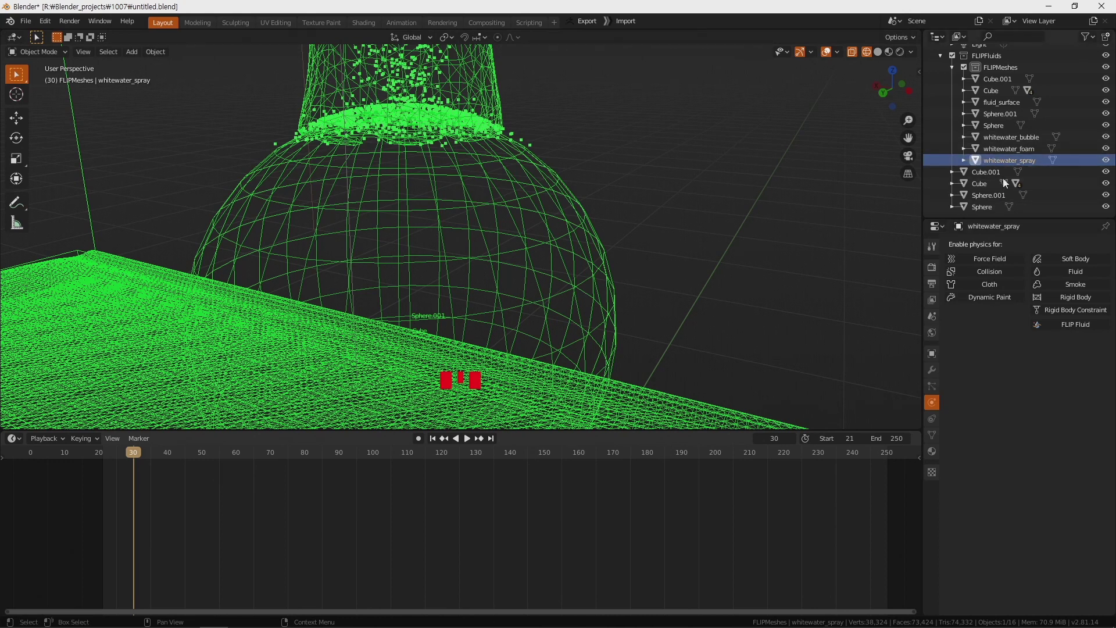
left_click(1013, 156)
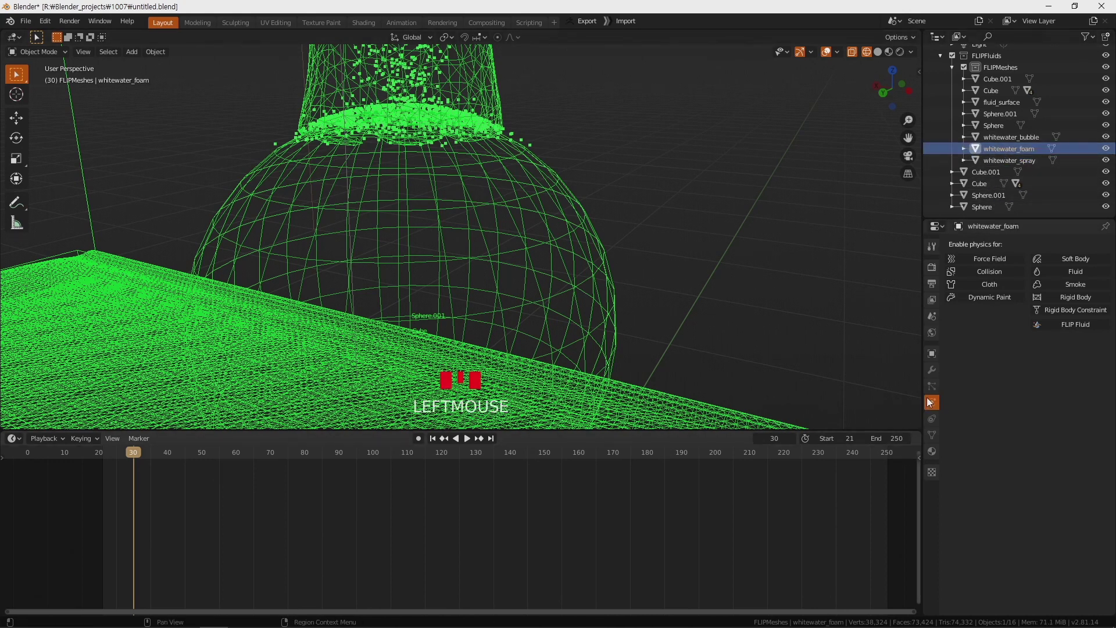
Step: Check the foam object's empty modifier list and return to its physics settings
left_click(938, 390)
left_click(937, 404)
left_click(939, 384)
left_click(939, 381)
left_click_drag(799, 359, 685, 324)
scroll("down", 3)
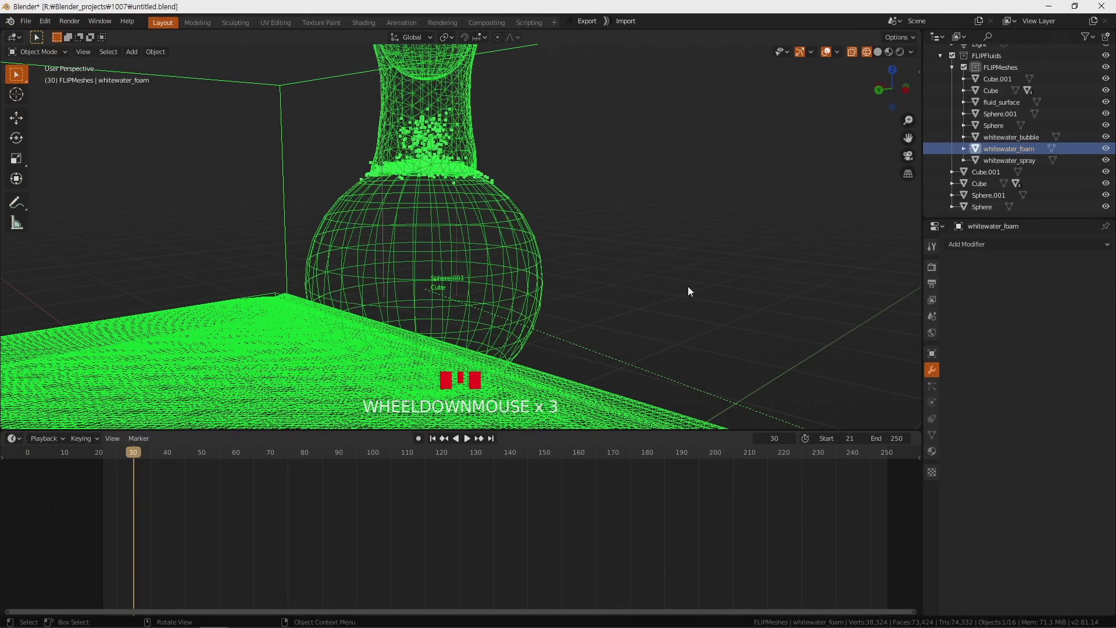